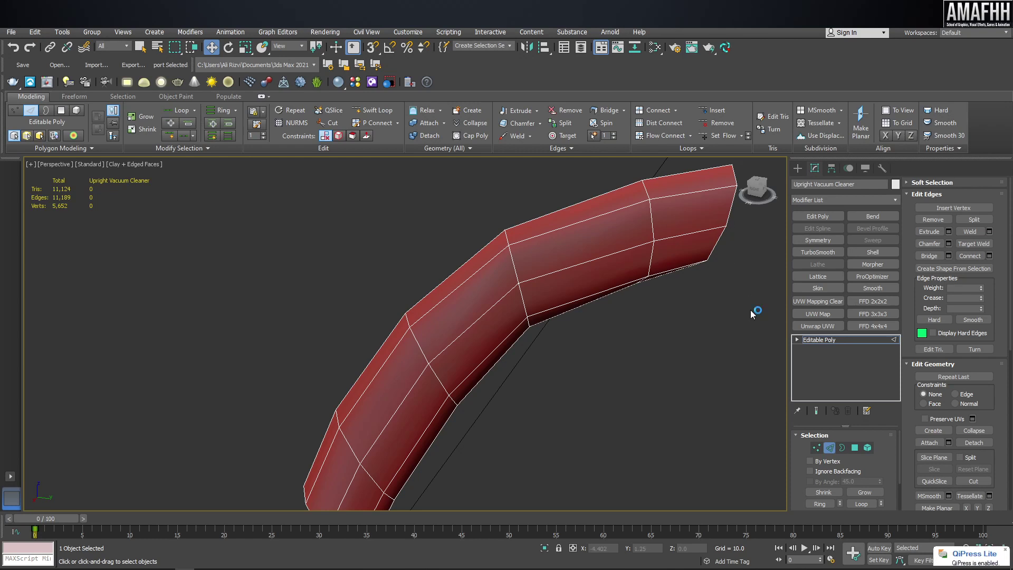
Orbit and pan around the curved tube piece and wheel to inspect them
left_click_drag(751, 316, 687, 280)
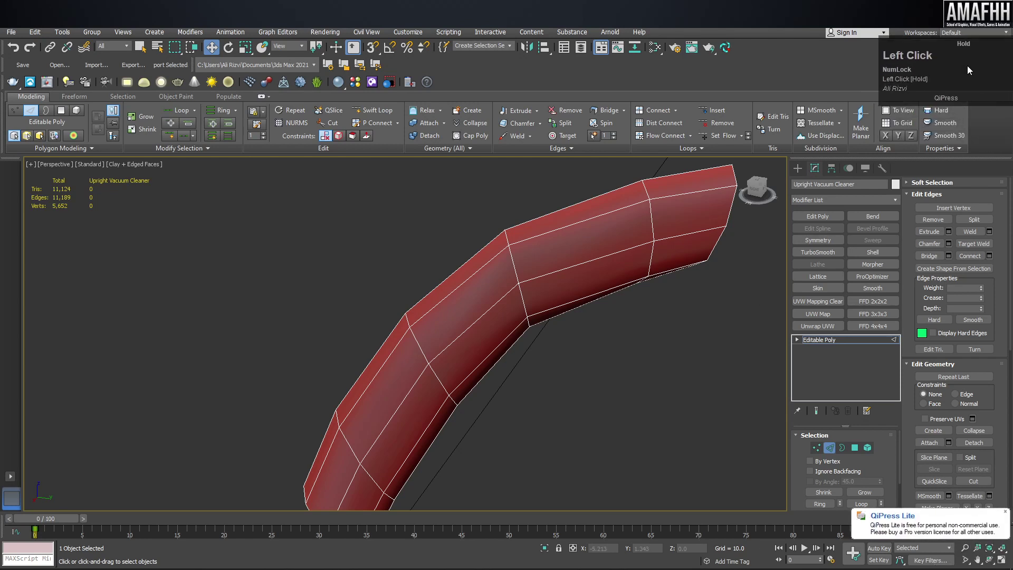
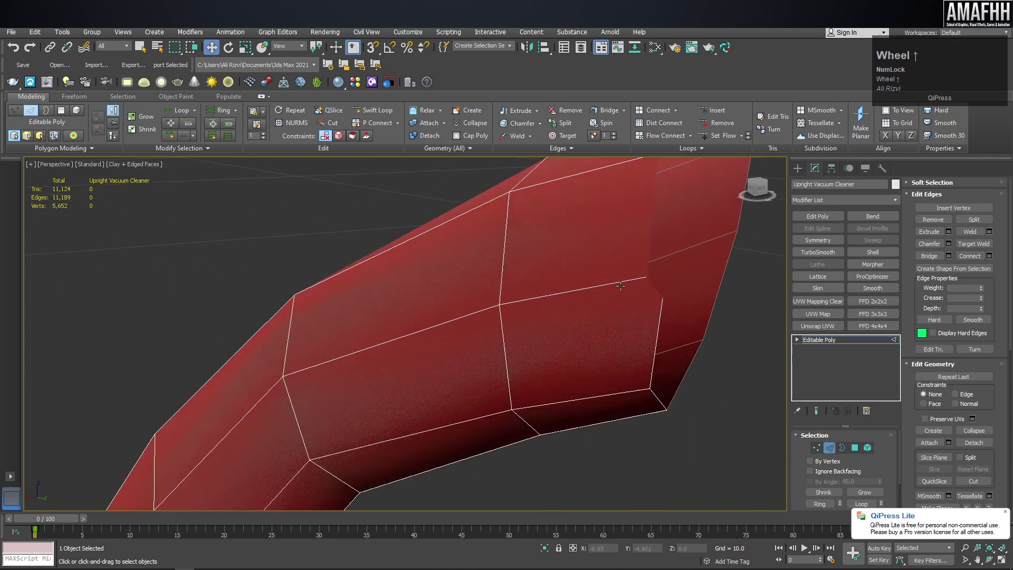
middle_click(646, 302)
scroll("down", 3)
middle_click(601, 332)
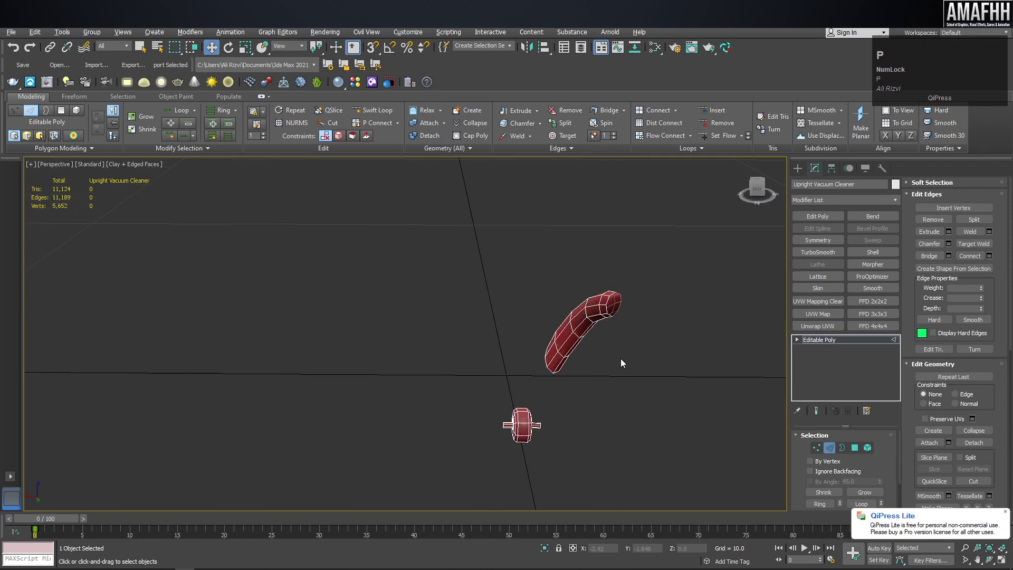
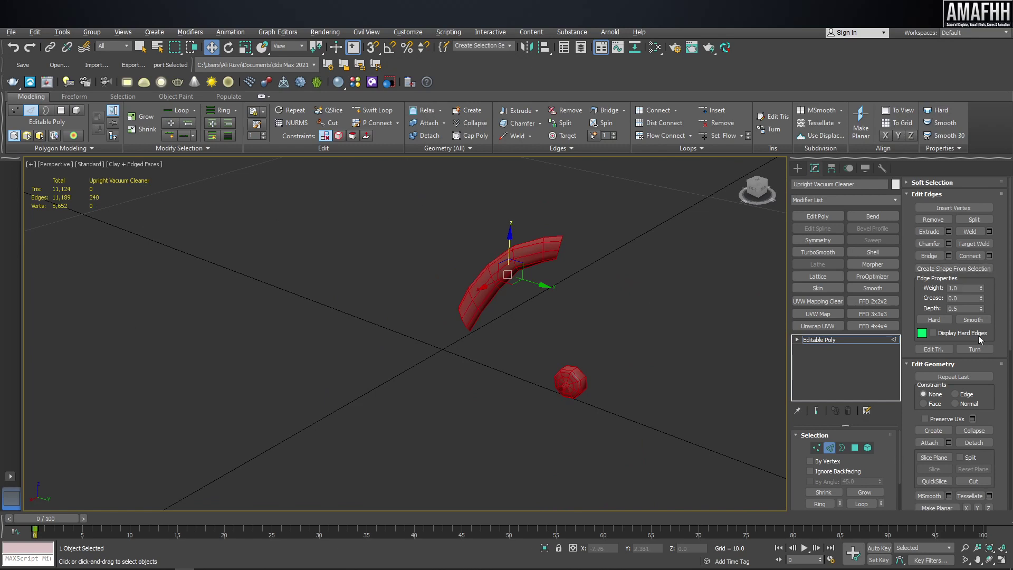
scroll("down", 3)
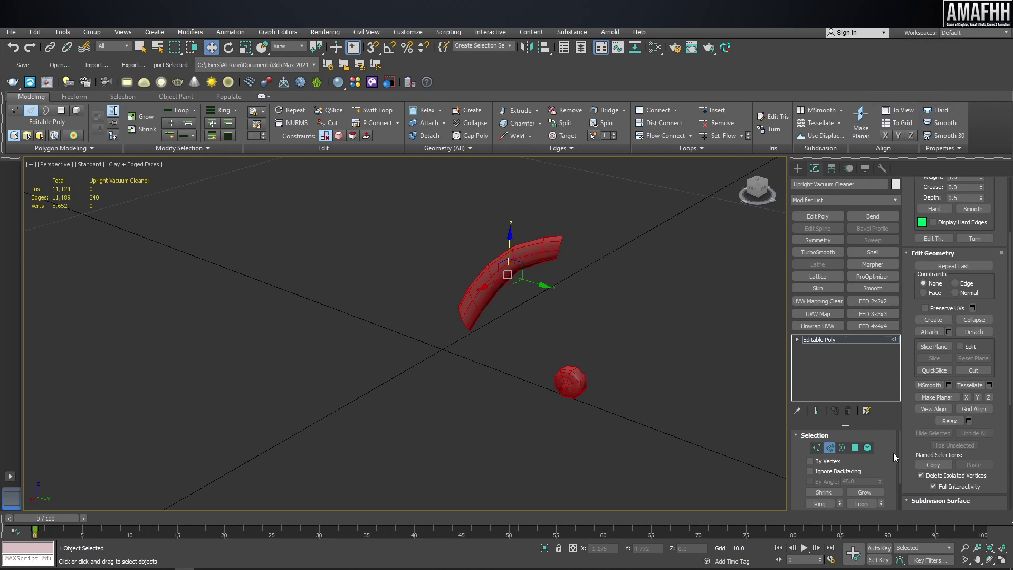
Switch to Element sub-object mode and Unhide All to show the whole vacuum
left_click(866, 448)
scroll("down", 3)
left_click(933, 427)
scroll("up", 3)
left_click(980, 321)
scroll("down", 3)
middle_click(519, 164)
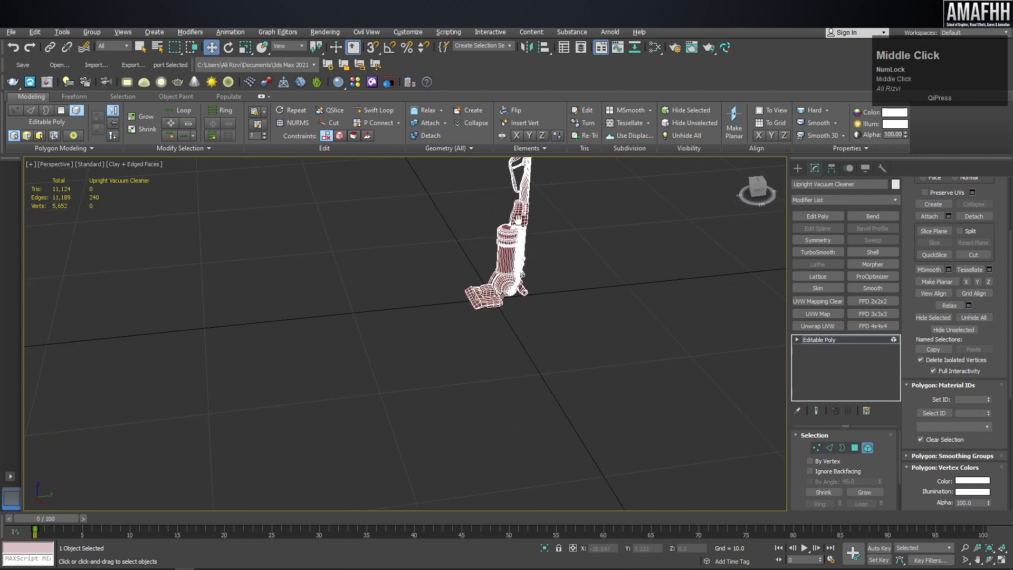
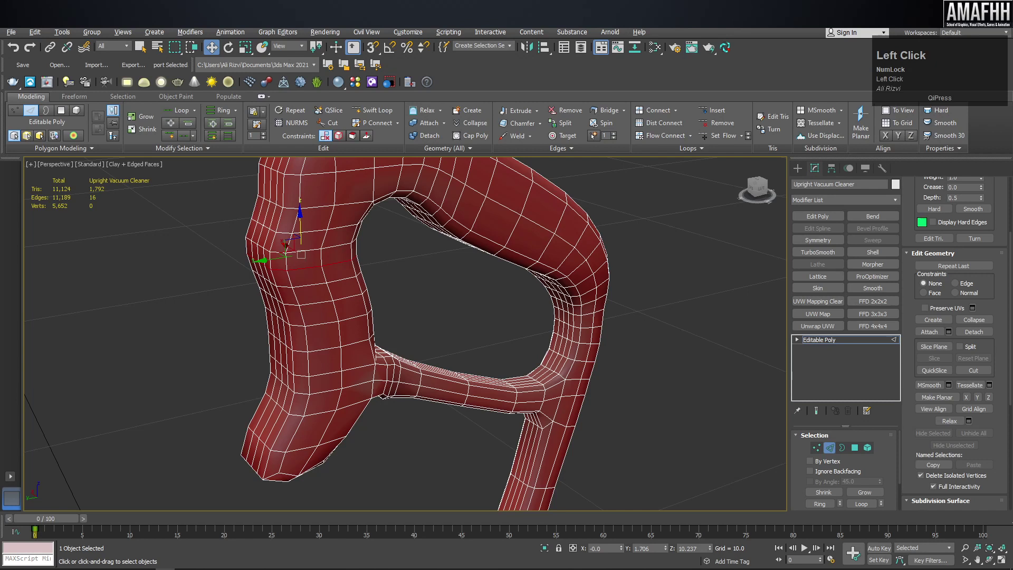
In a flat front view, remove the extra horizontal edge loops on the handle's upright section
key("alt+Num_Lock")
left_click(424, 273)
middle_click(405, 268)
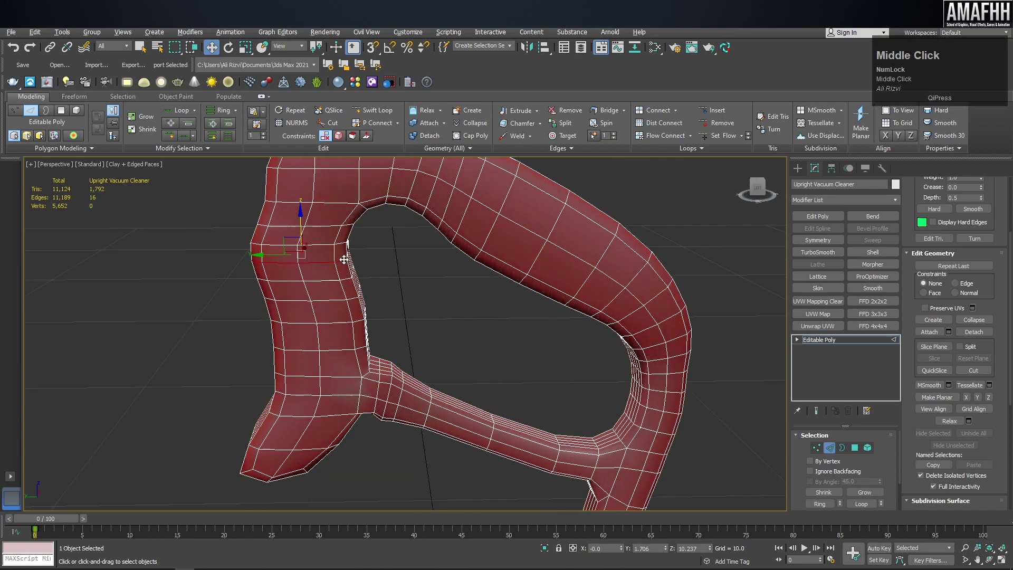
key("f")
key("z")
scroll("up", 3)
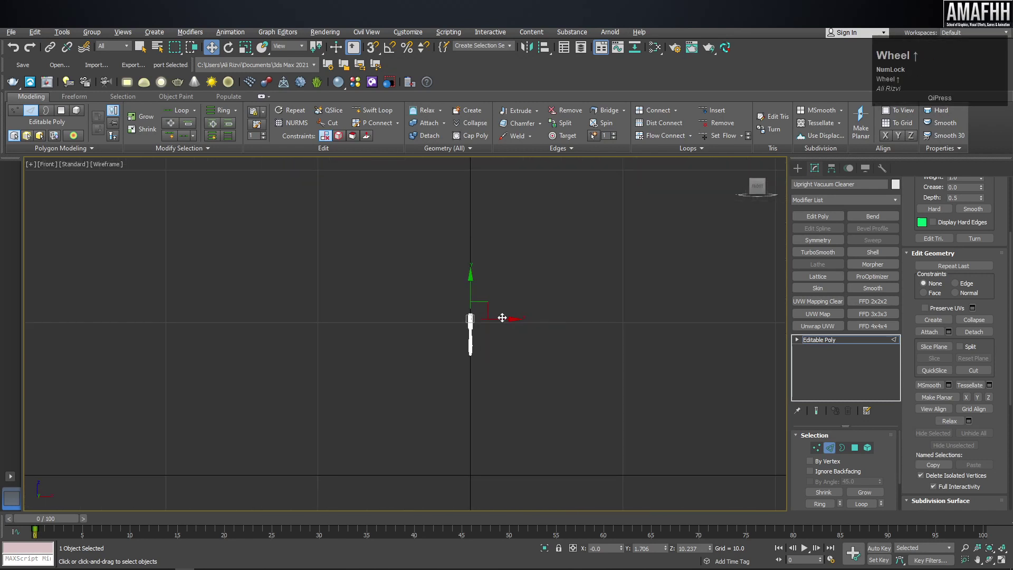
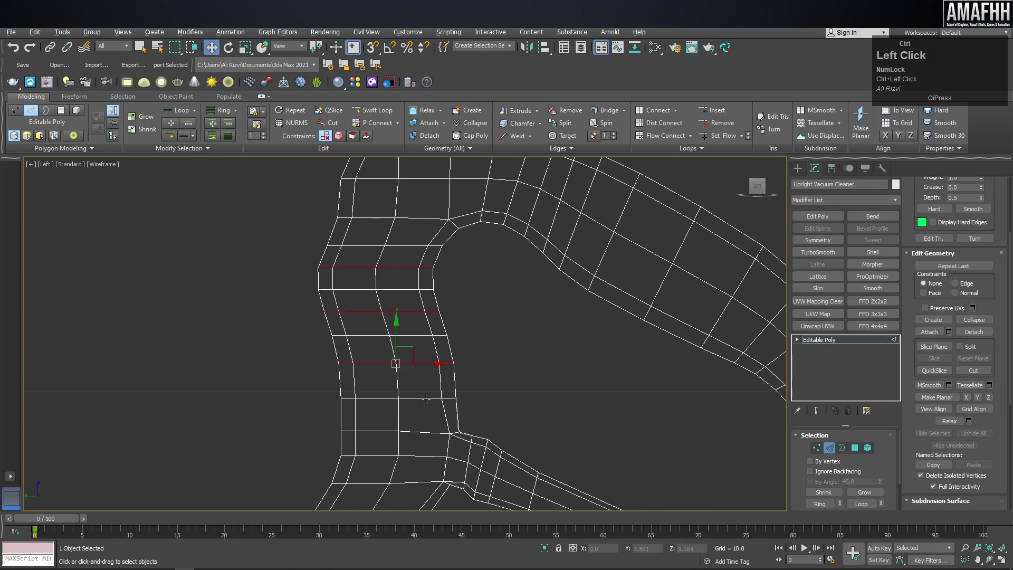
key("ctrl+]")
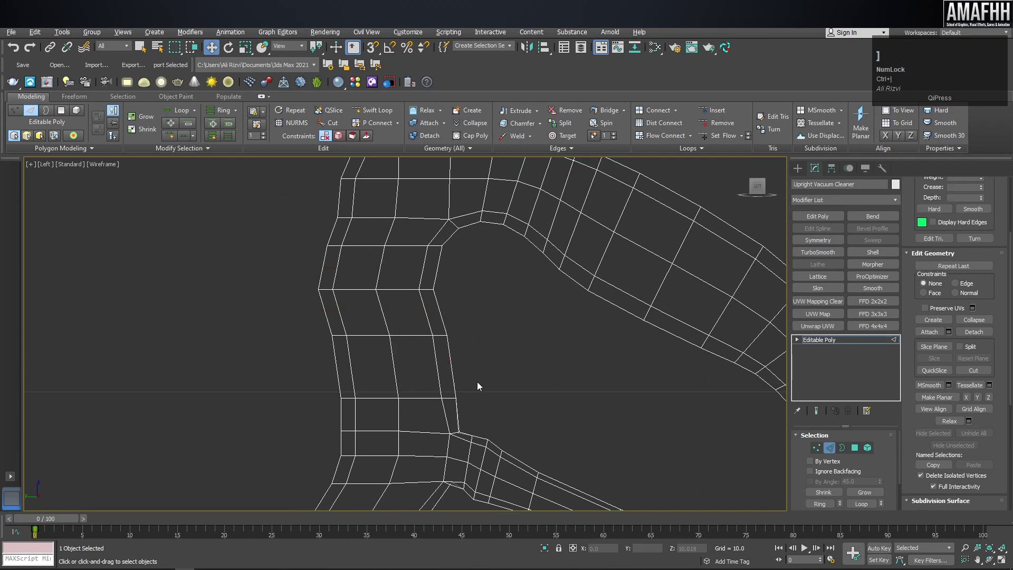
Review the handle along its length and return to a shaded perspective view
scroll("down", 3)
scroll("up", 3)
middle_click(555, 406)
scroll("up", 3)
middle_click(704, 316)
key("F4")
middle_click(467, 367)
key("F3")
key("F4")
key("p")
middle_click(372, 321)
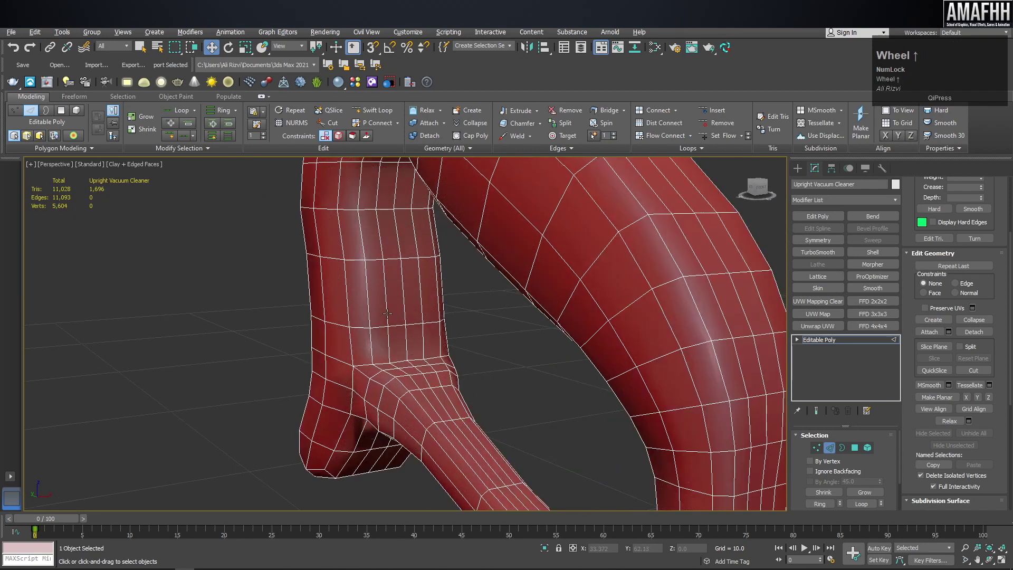
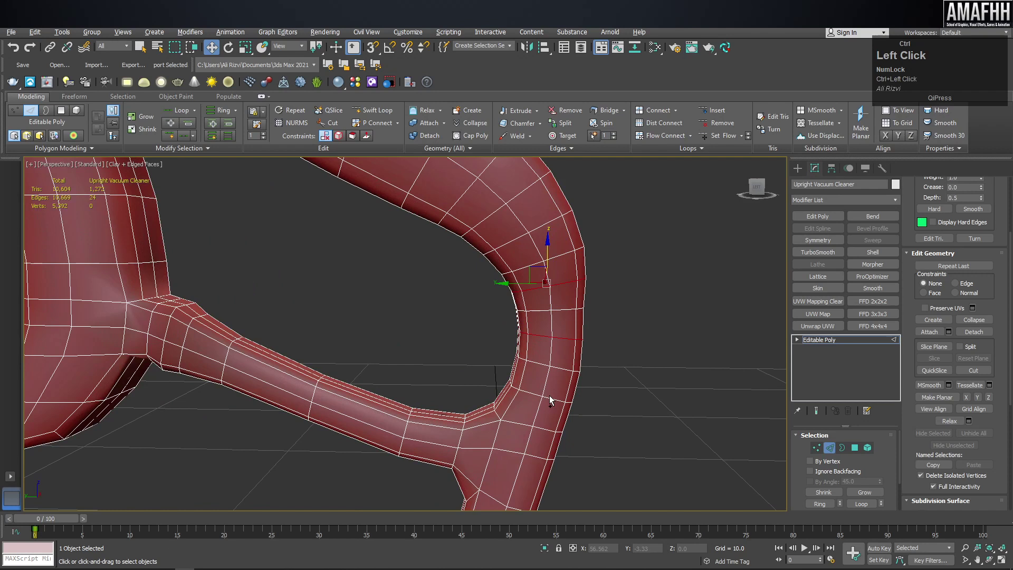
Remove the redundant edge loops on the handle curve, dropping edges to 10,597
key("ctrl+BackSpace")
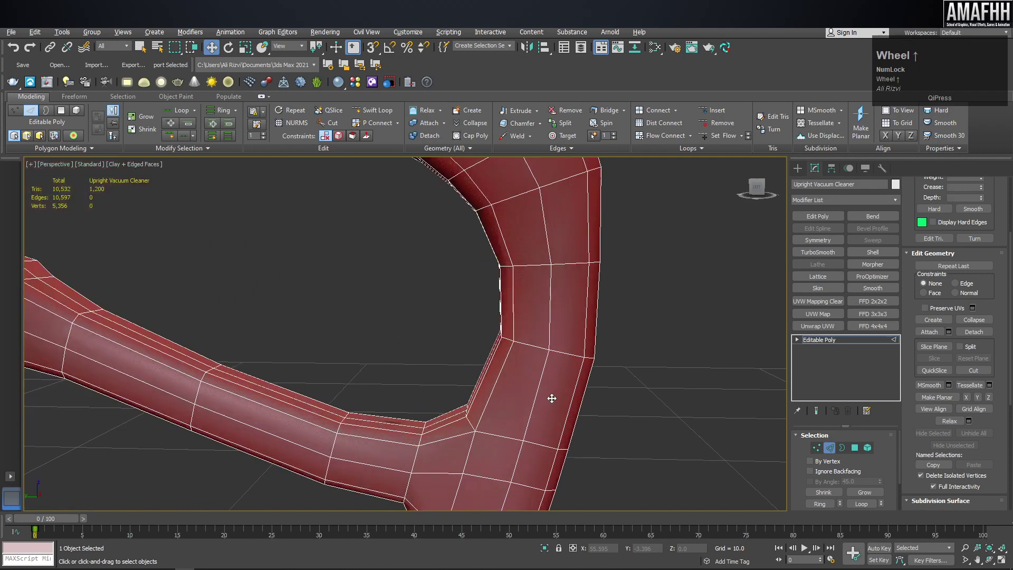
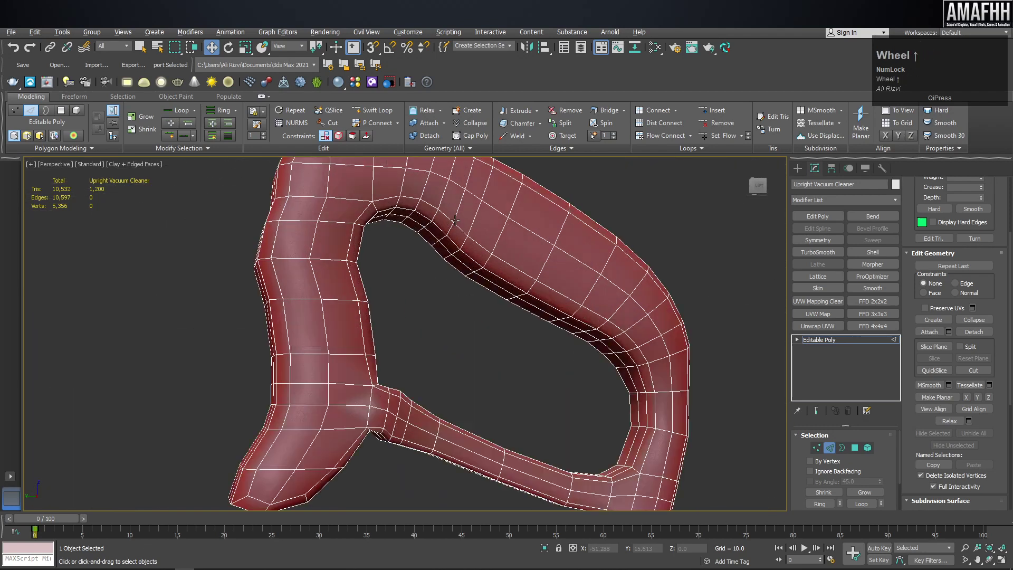
middle_click(496, 225)
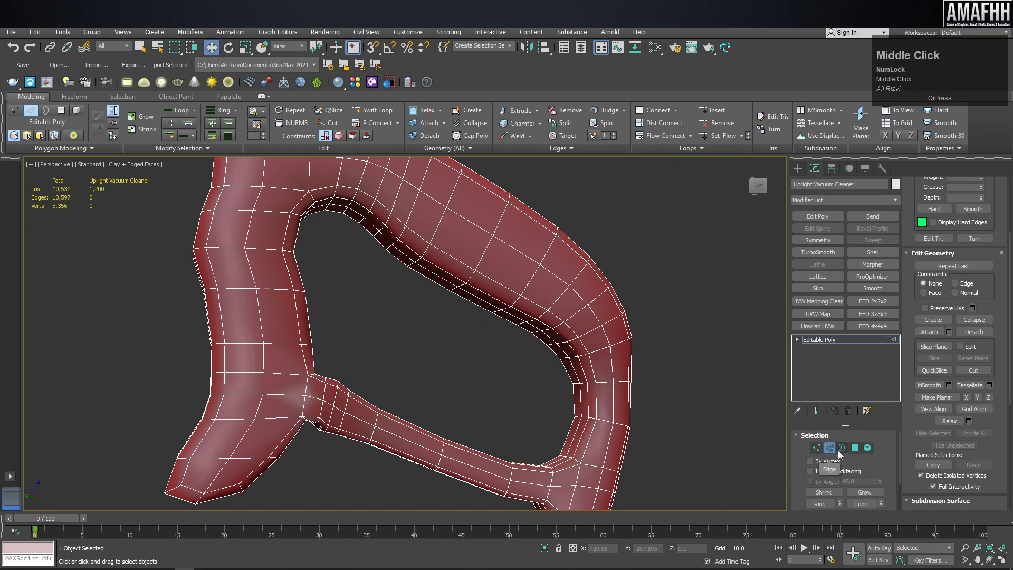
Switch to Element mode on the pole piece and collapse the Material IDs rollout
left_click(868, 452)
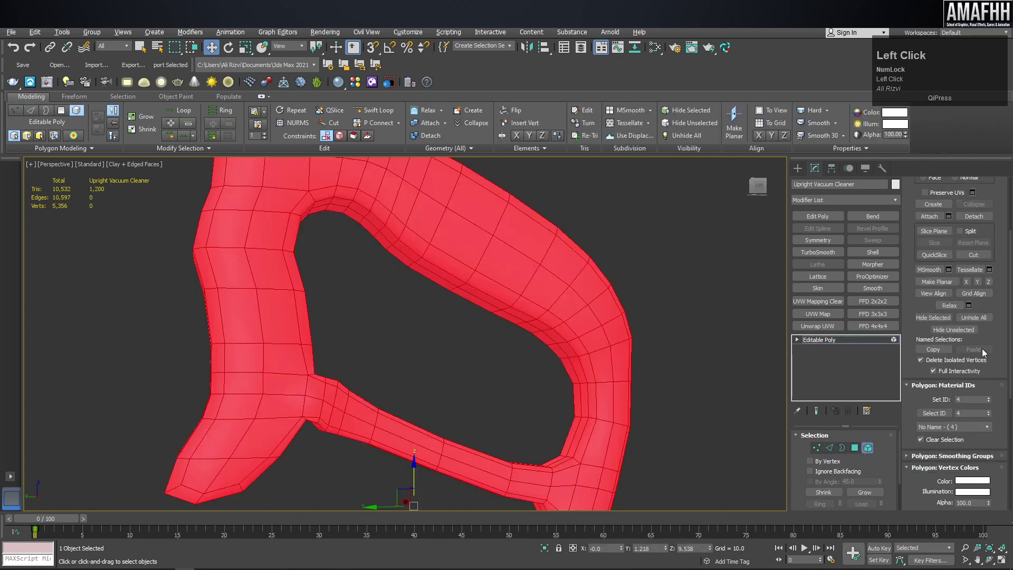
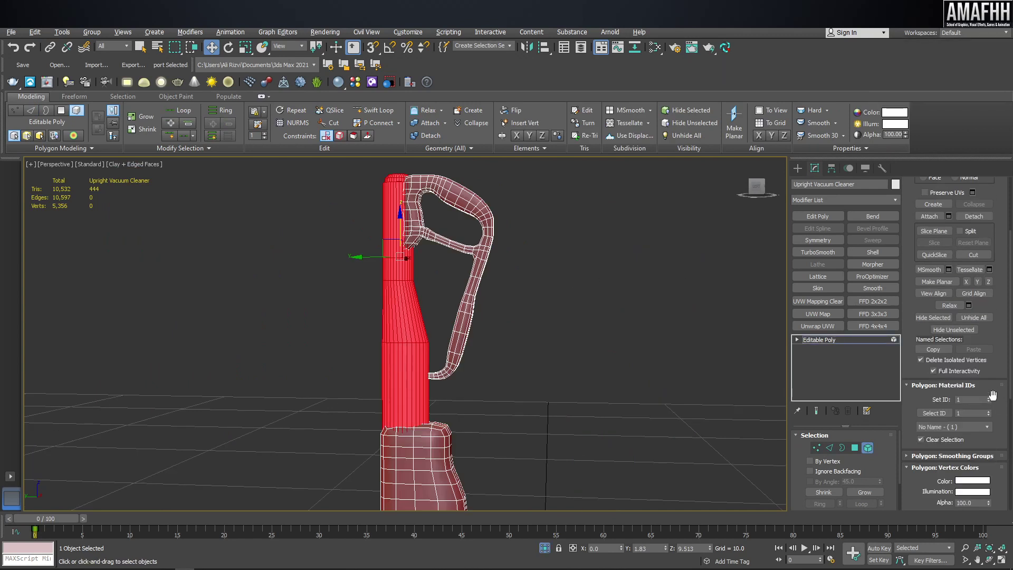
left_click(942, 391)
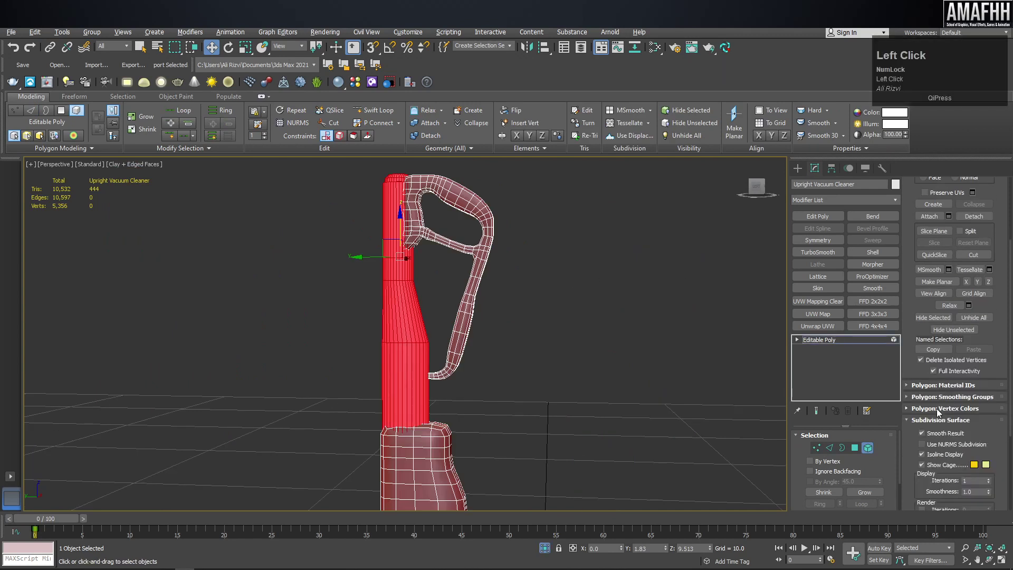
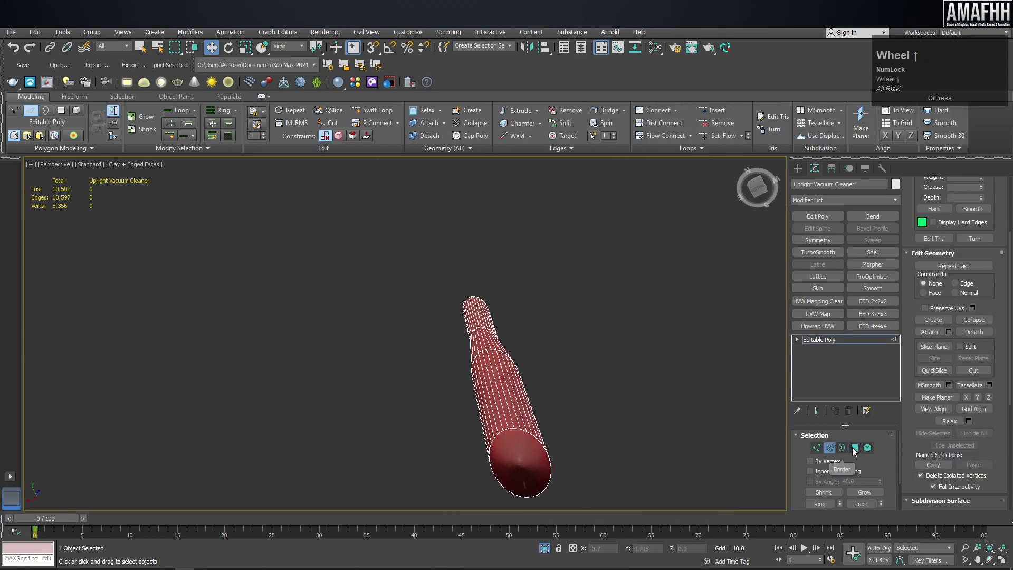
Select alternating vertical edge loops around the pole via Ring/Loop and remove them
left_click(858, 450)
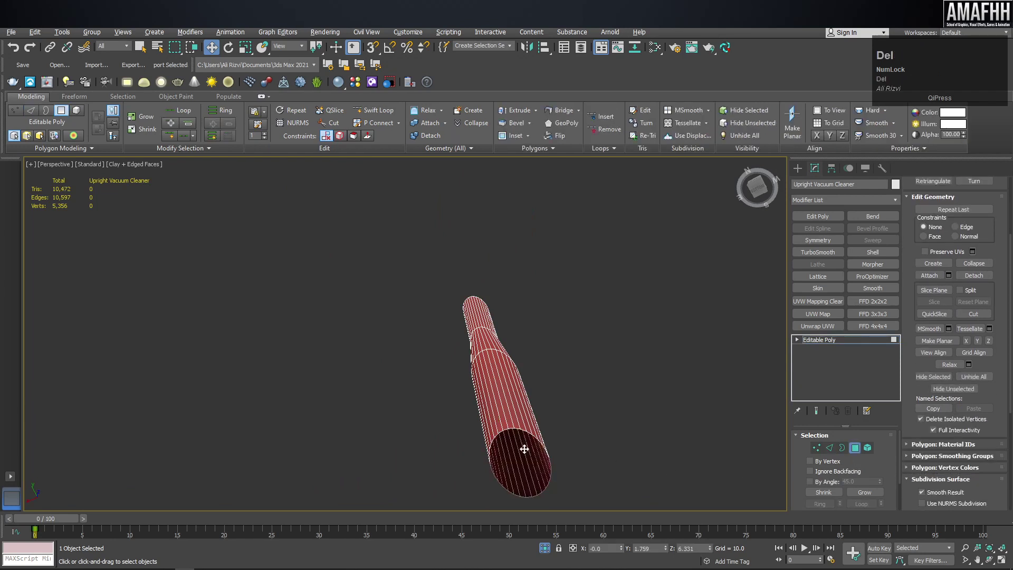
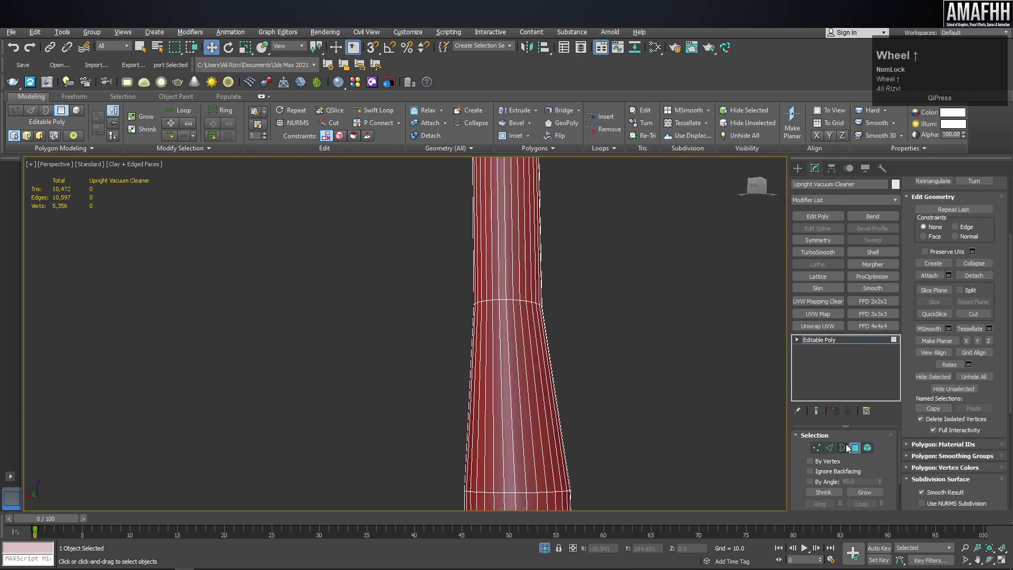
left_click(836, 448)
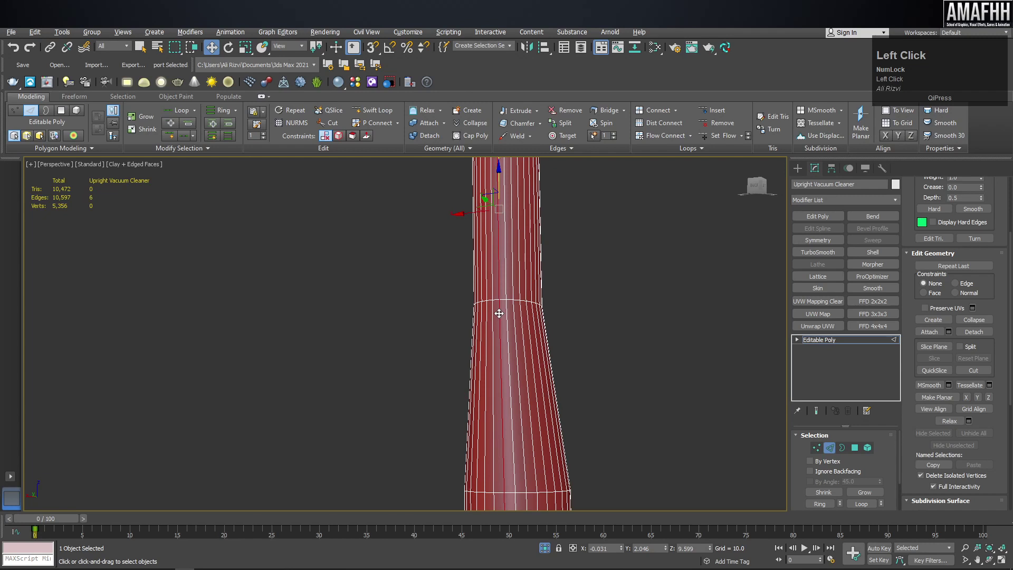
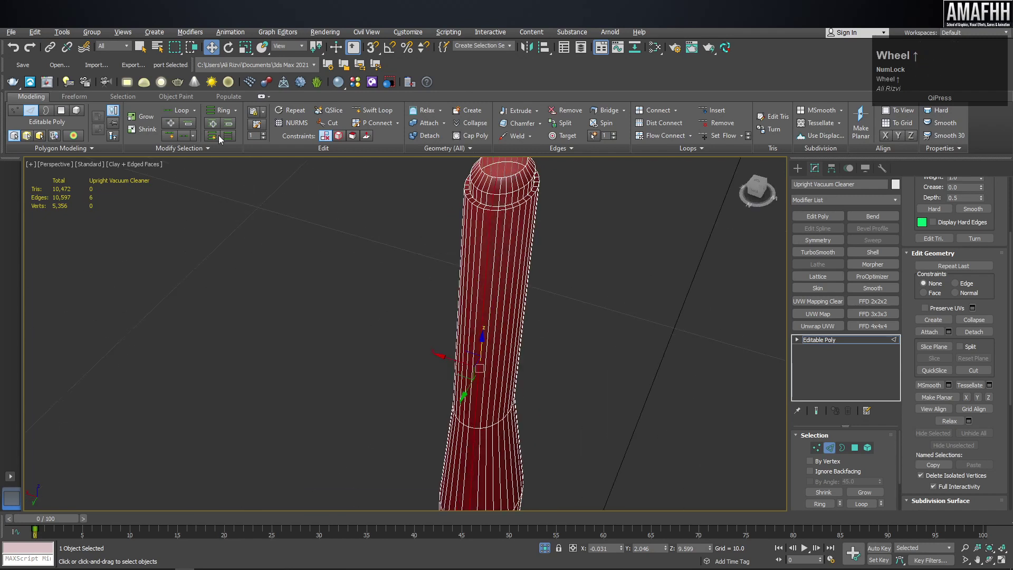
left_click(230, 142)
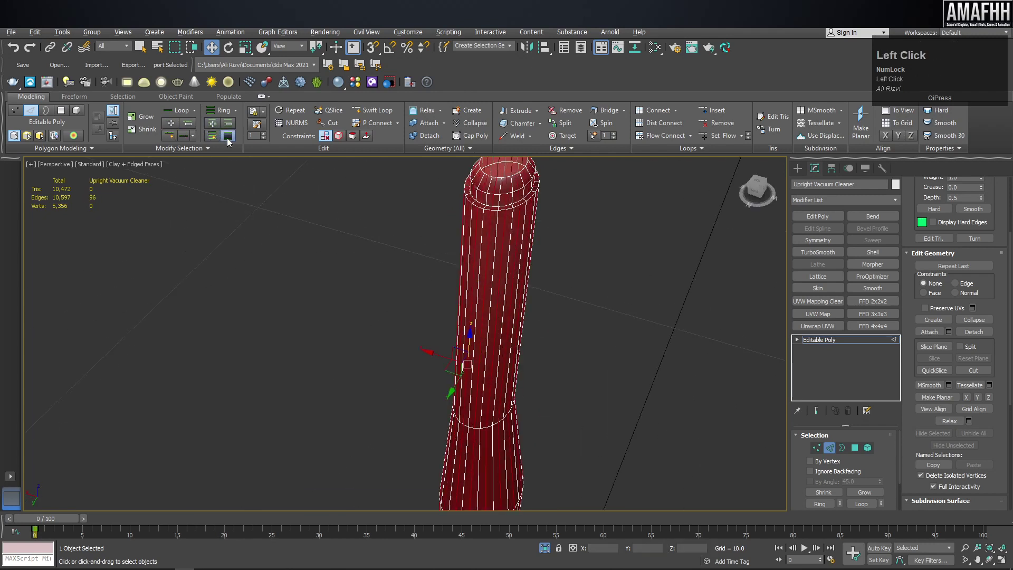
key("ctrl+BackSpace")
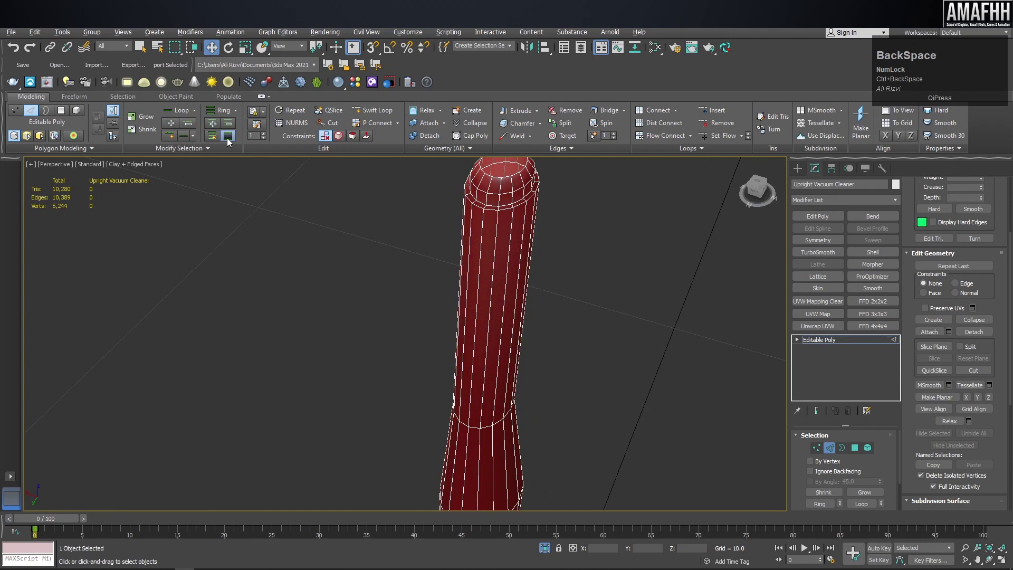
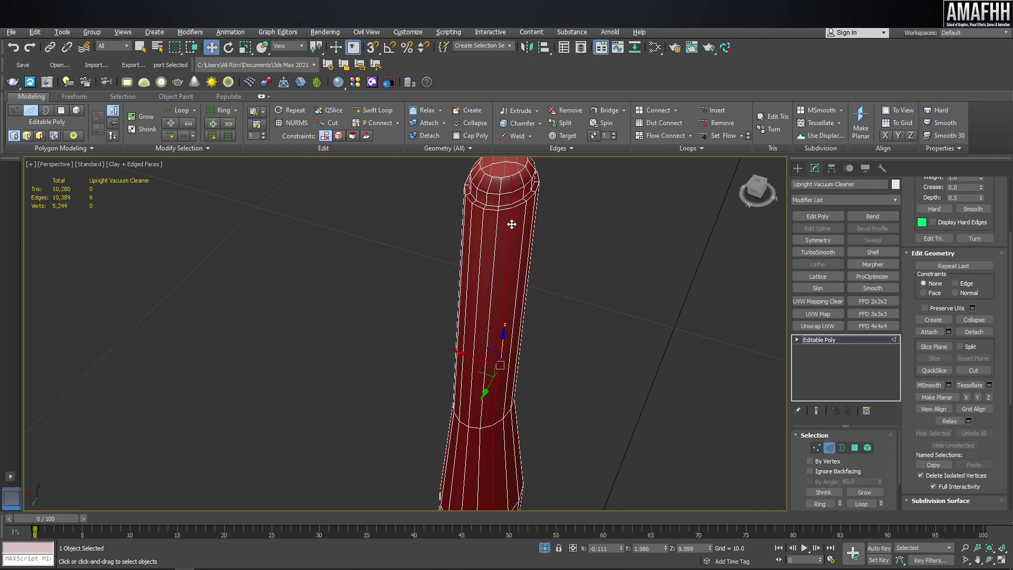
left_click(235, 139)
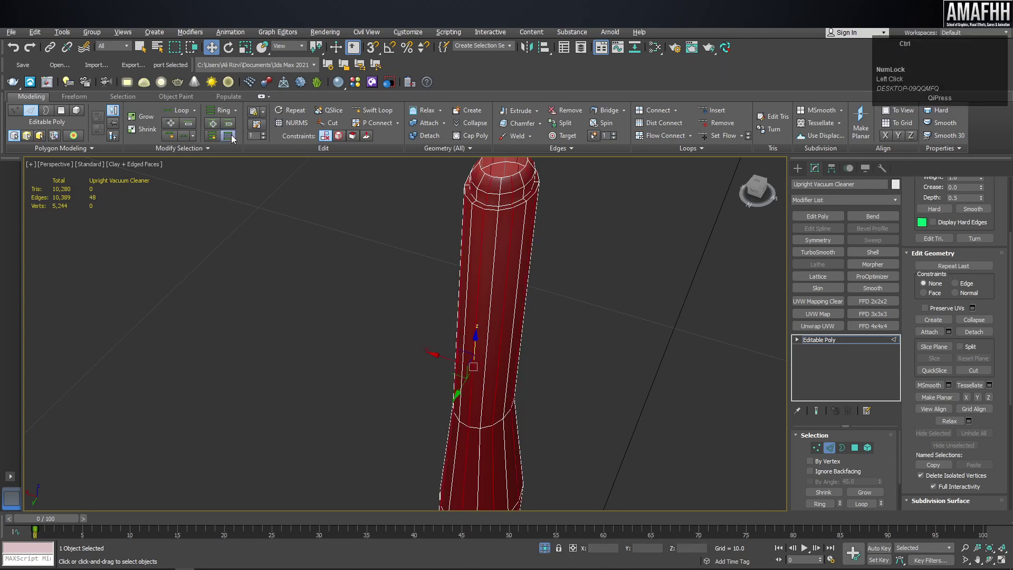
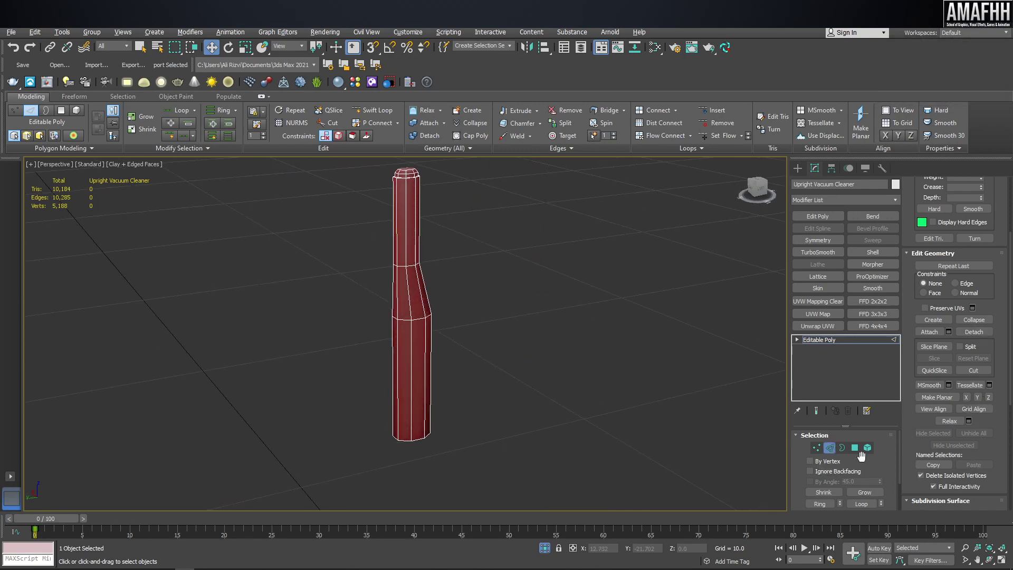
Isolate the handle grip piece with Hide Unselected and switch to edge editing
left_click(871, 452)
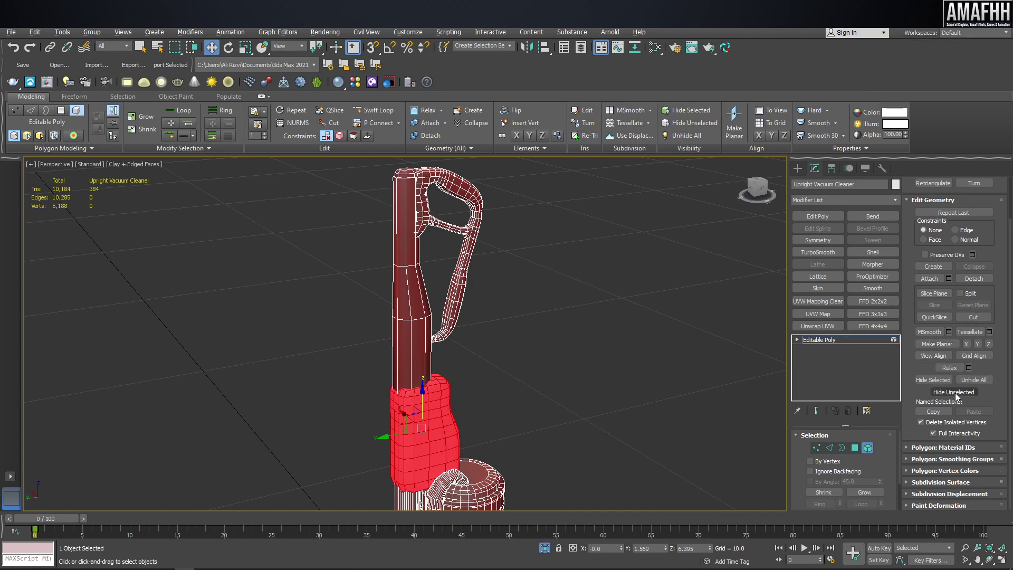
left_click(936, 383)
middle_click(427, 382)
key("ctrl+z")
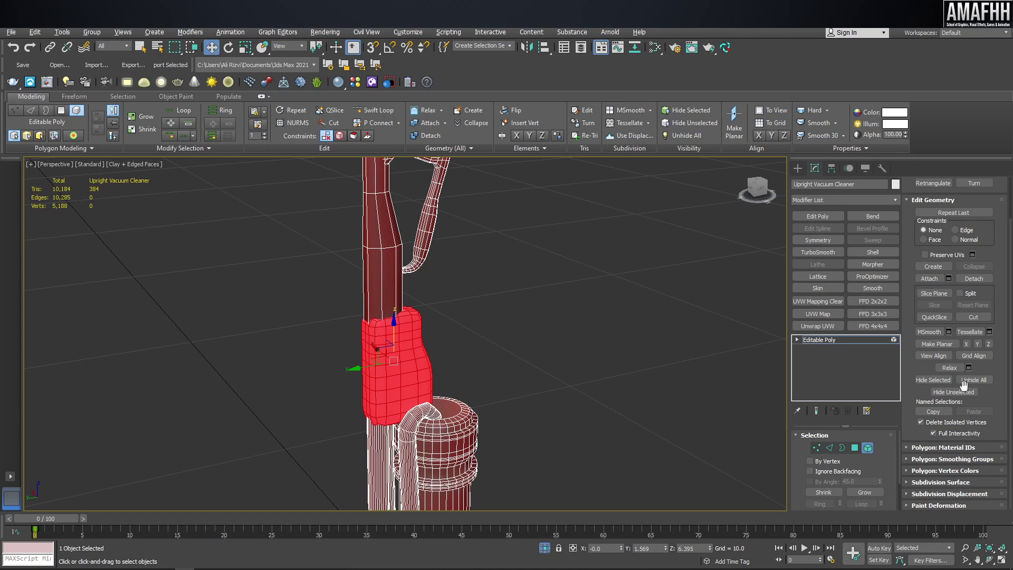
left_click(936, 380)
key("ctrl+z")
left_click(951, 385)
middle_click(176, 293)
left_click(835, 451)
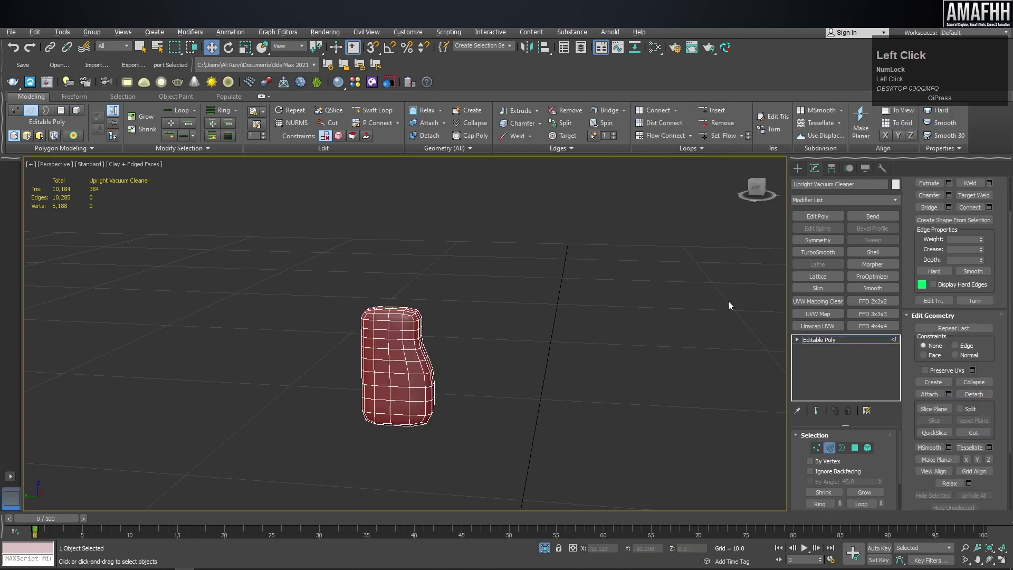
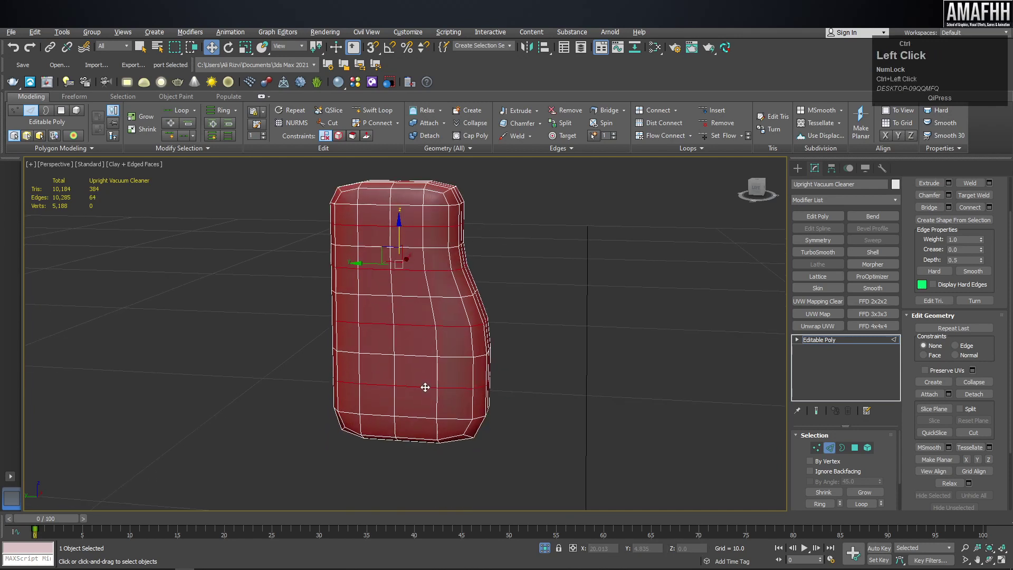
Remove the grip's surplus horizontal and vertical edge loops, cutting edges to 10,013
key("ctrl+BackSpace")
middle_click(403, 283)
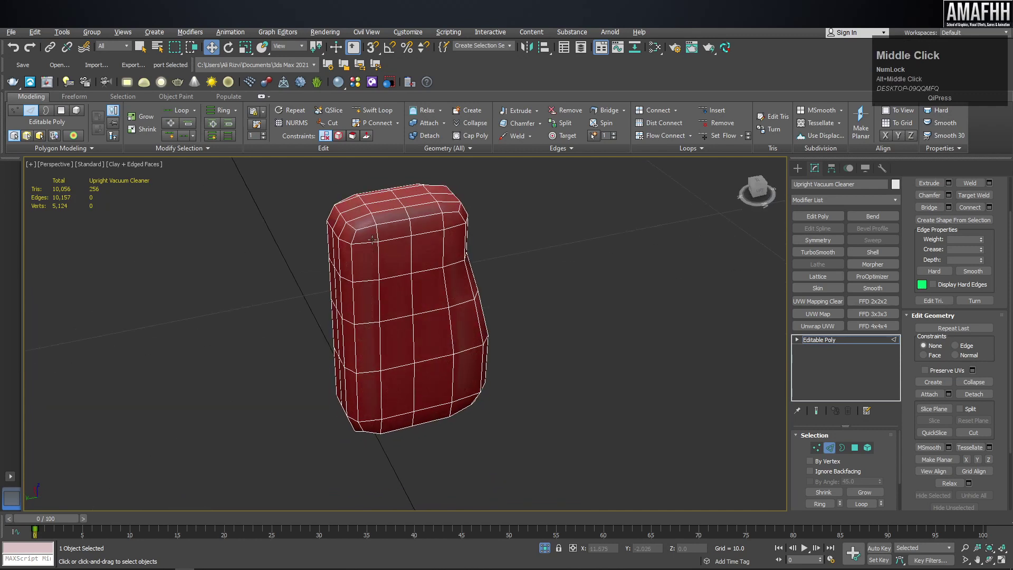
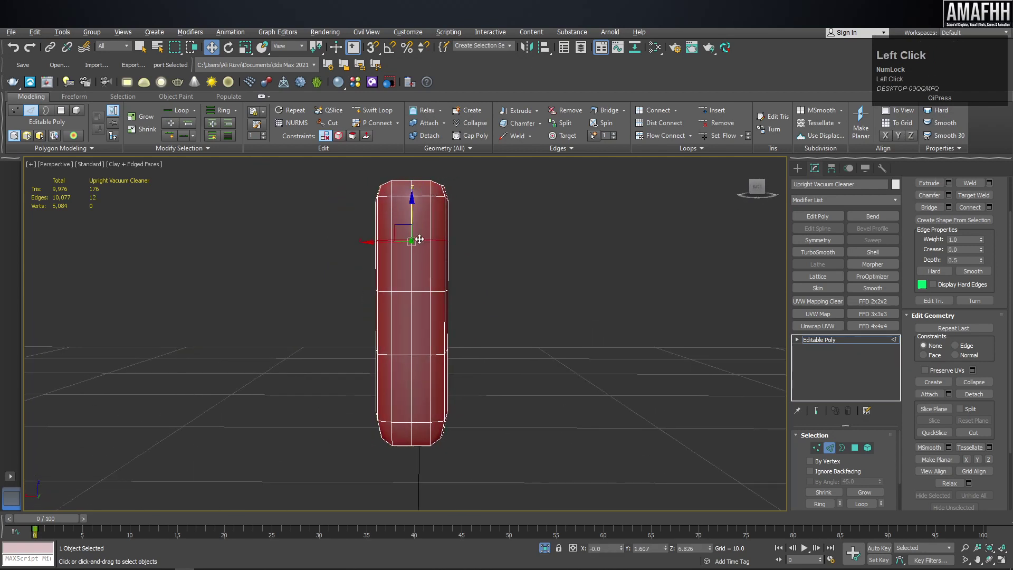
left_click_drag(412, 319, 498, 287)
left_click(498, 287)
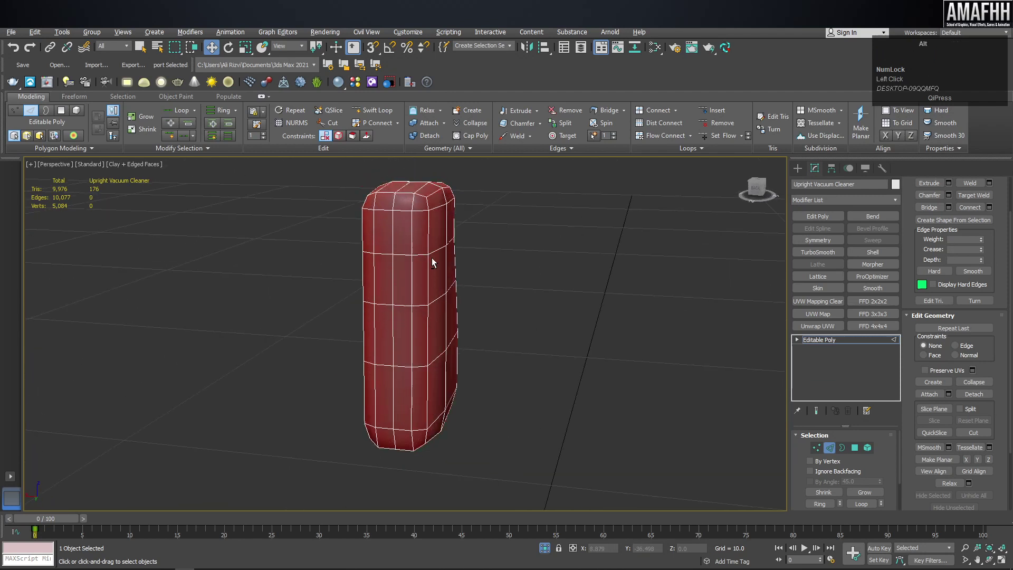
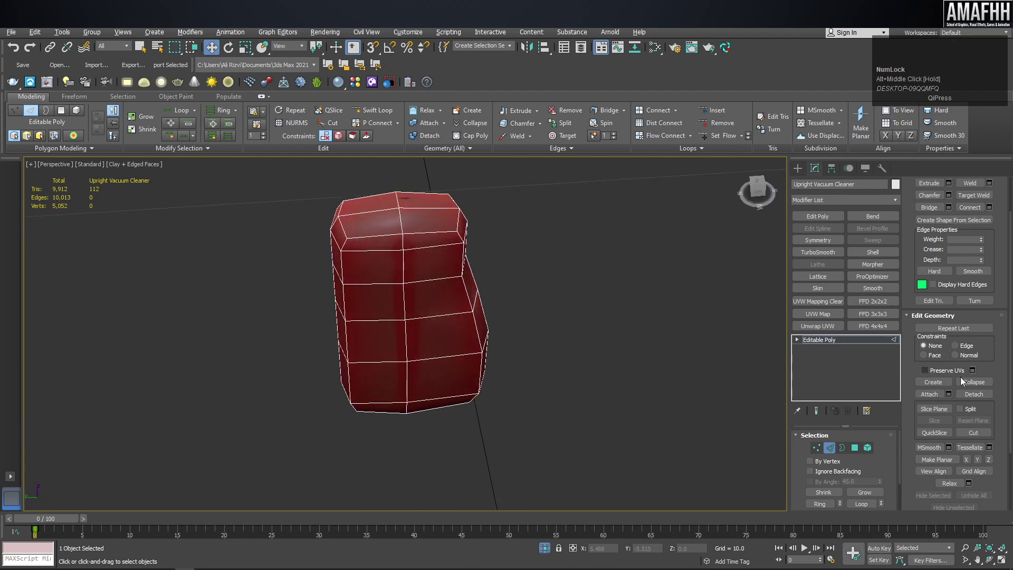
left_click(864, 455)
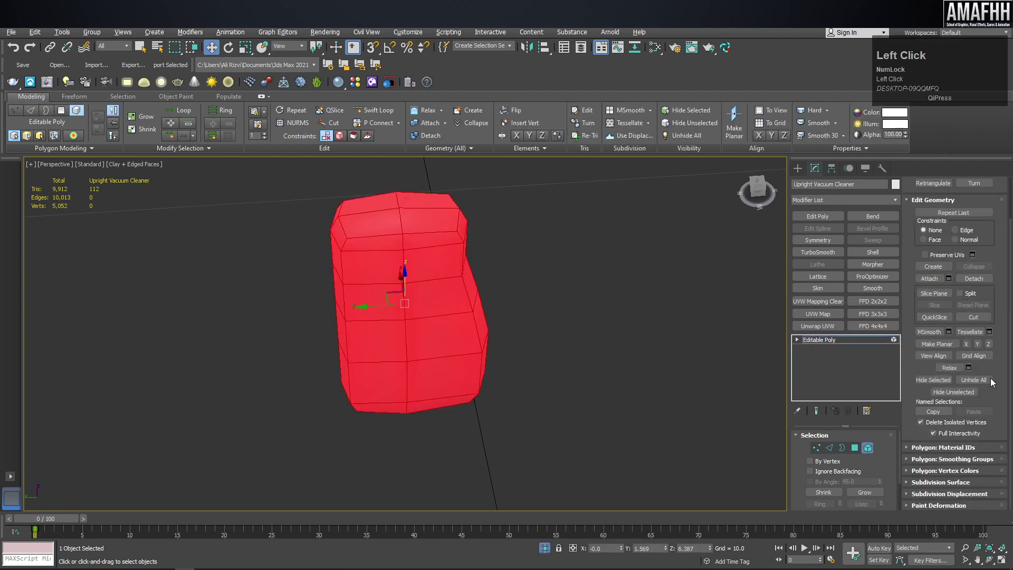
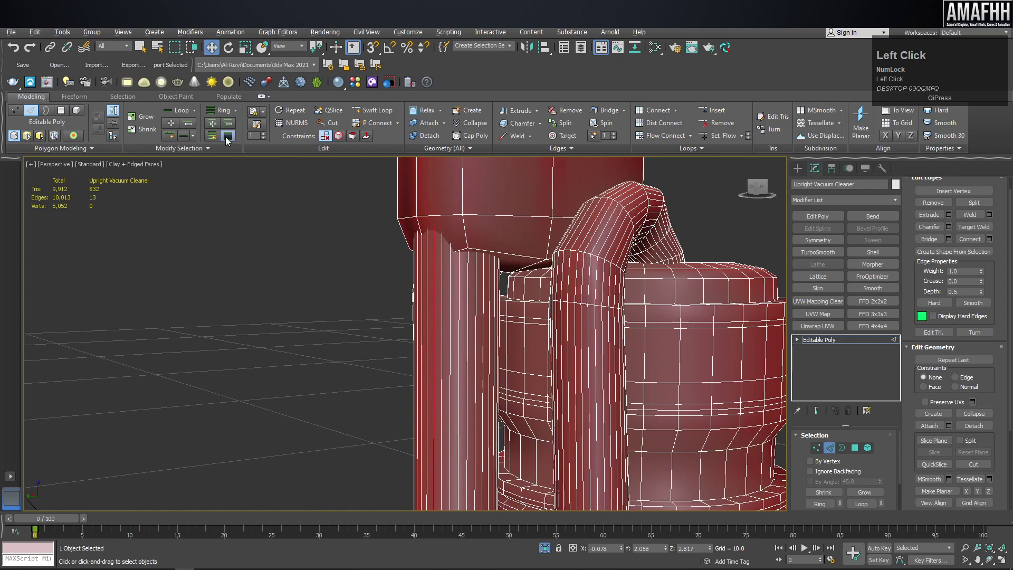
Remove the selected edge loops on the upright tubes and canister, reaching about 9,365 edges
key("ctrl+BackSpace")
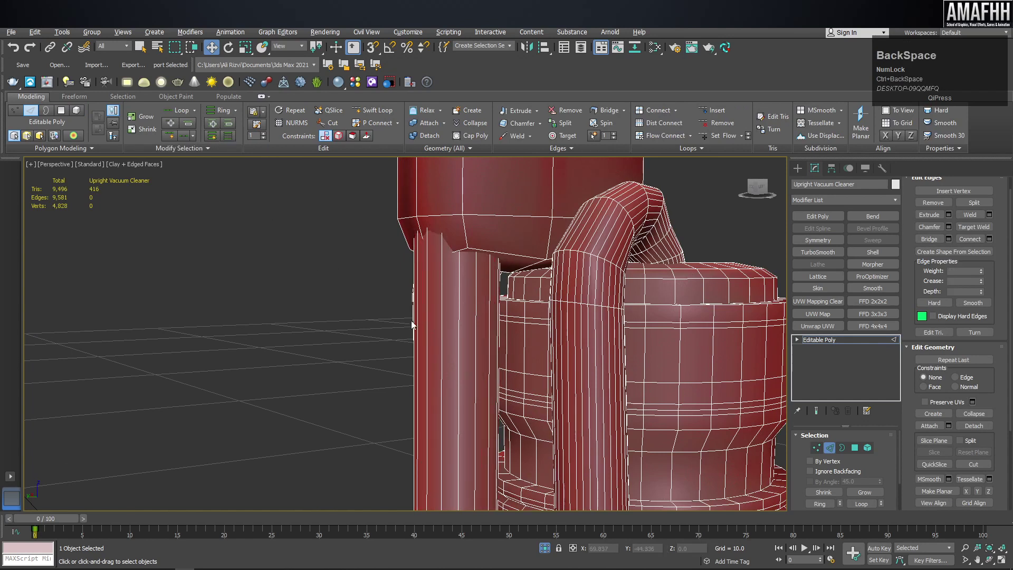
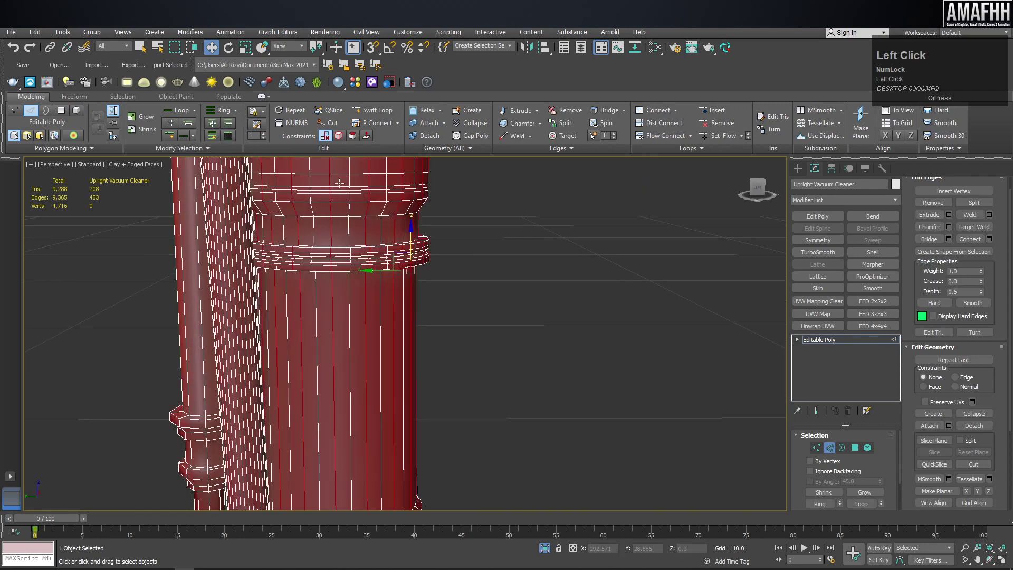
middle_click(402, 430)
scroll("up", 3)
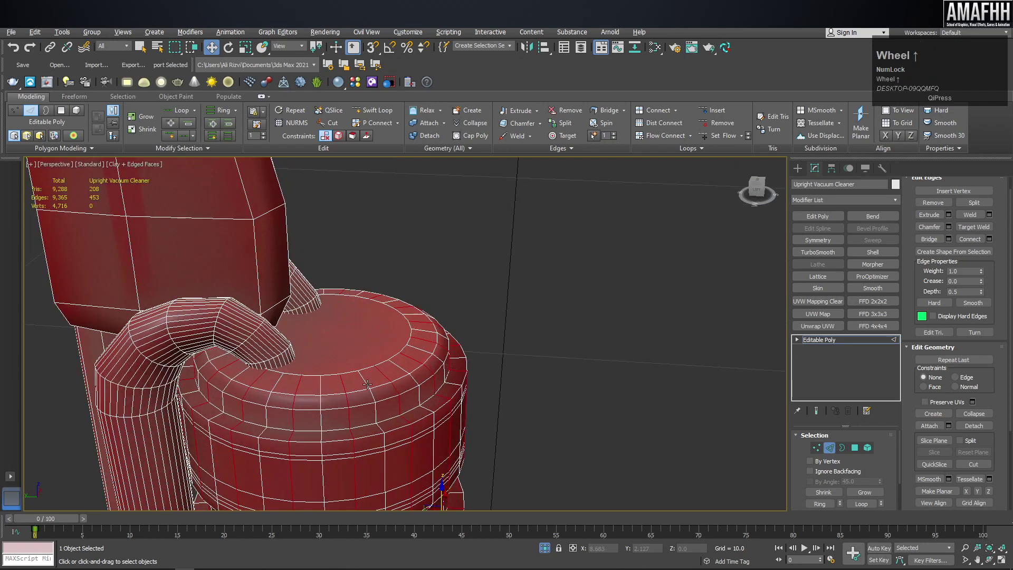
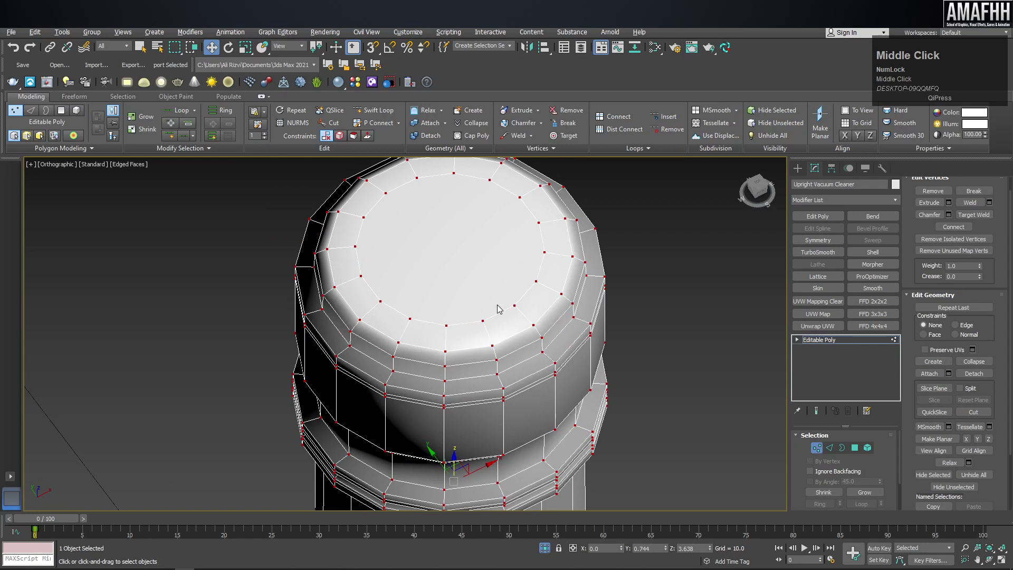
In perspective view, select and delete the canister's top cap face
key("p")
middle_click(394, 255)
left_click(548, 249)
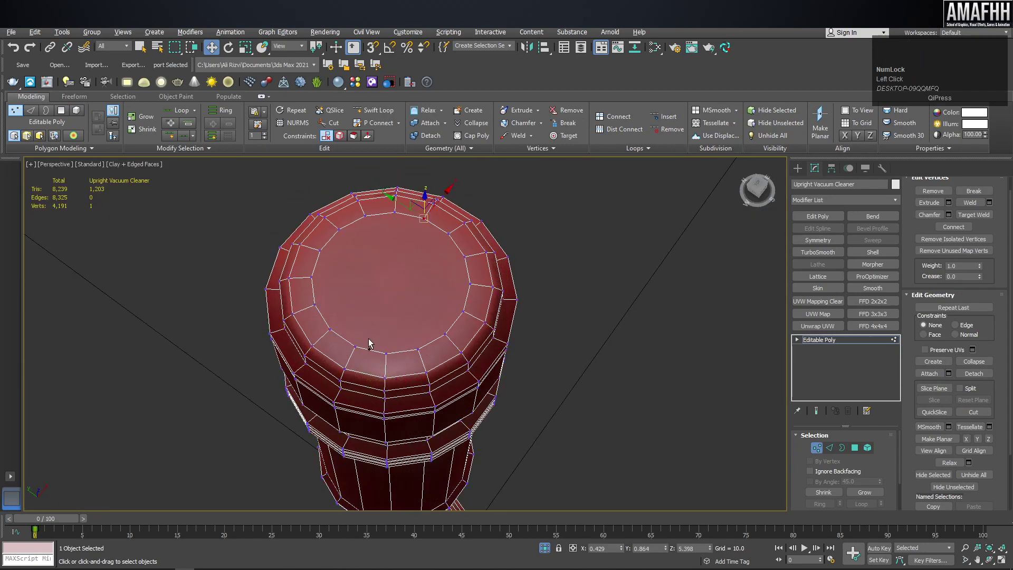
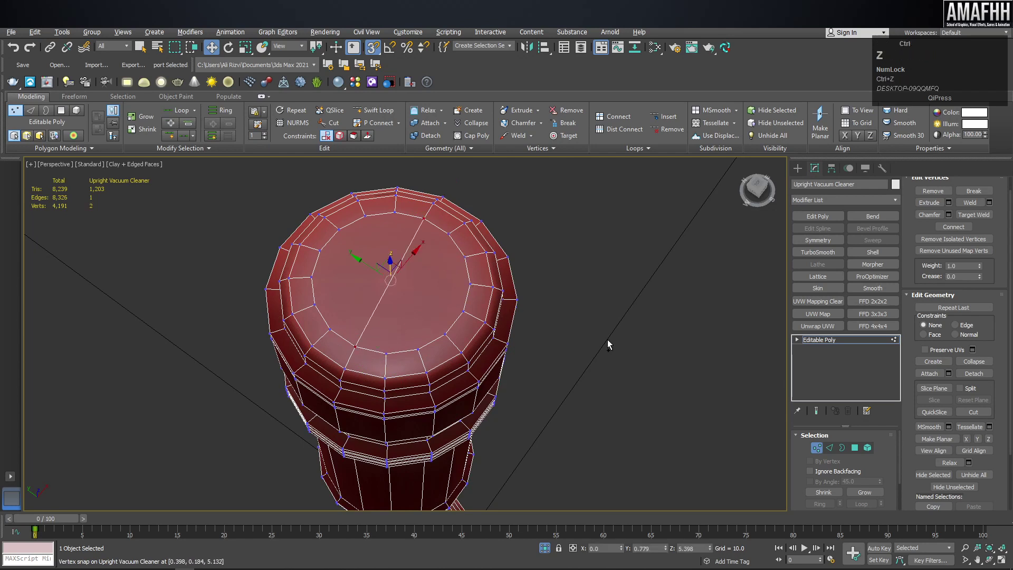
left_click(858, 447)
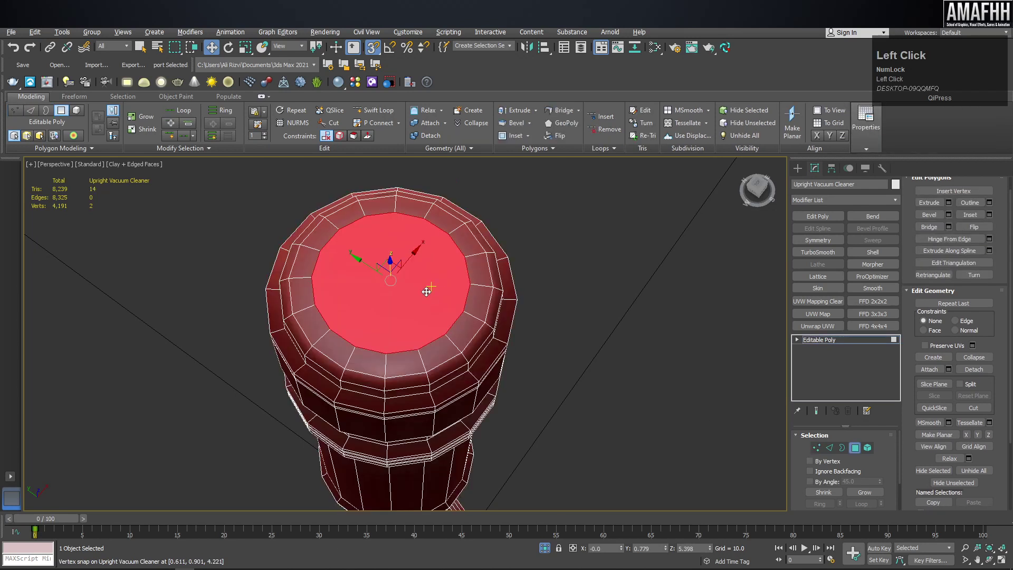
key("Delete")
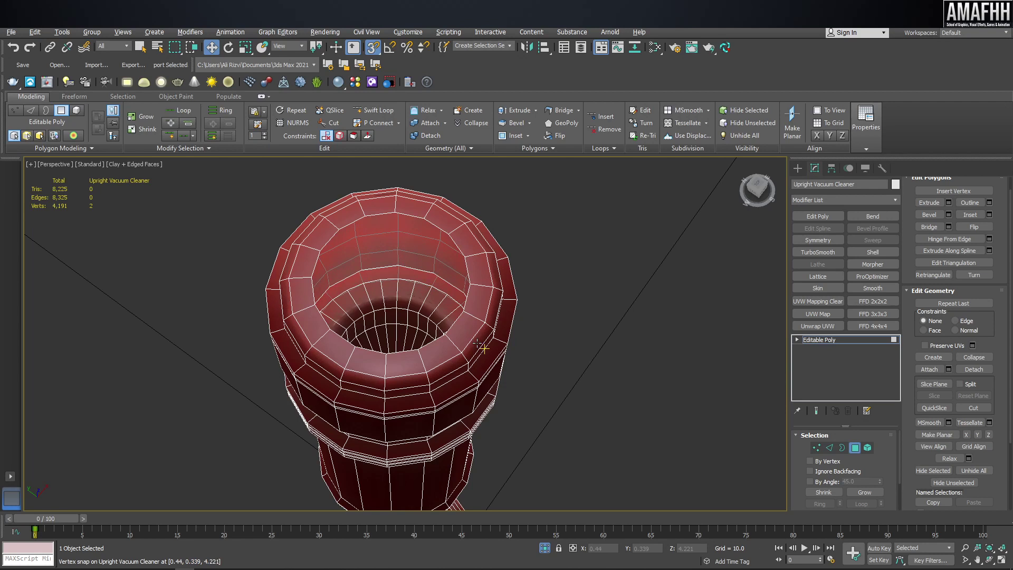
Select and delete the small bottom cap face under the canister
left_click(839, 452)
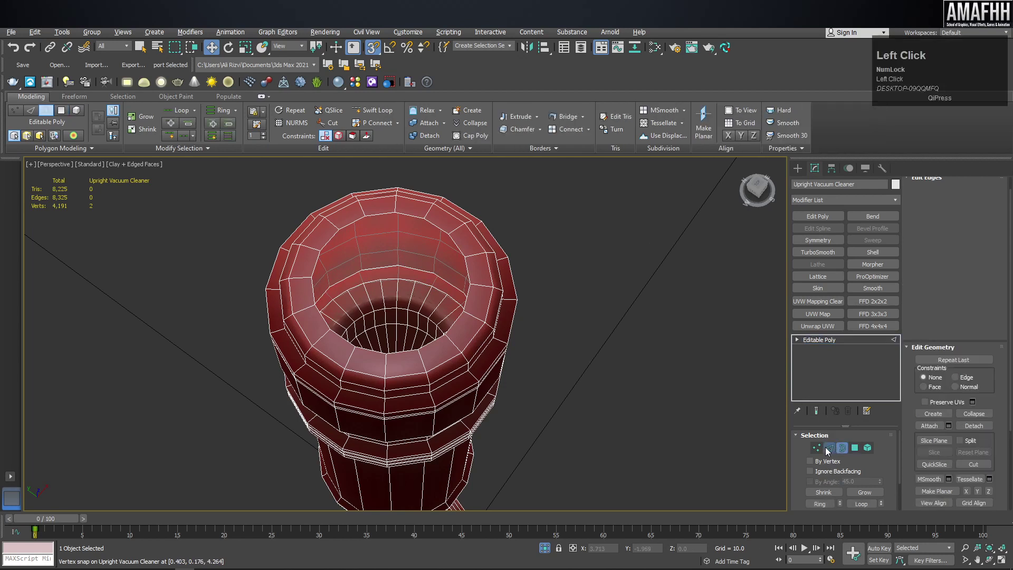
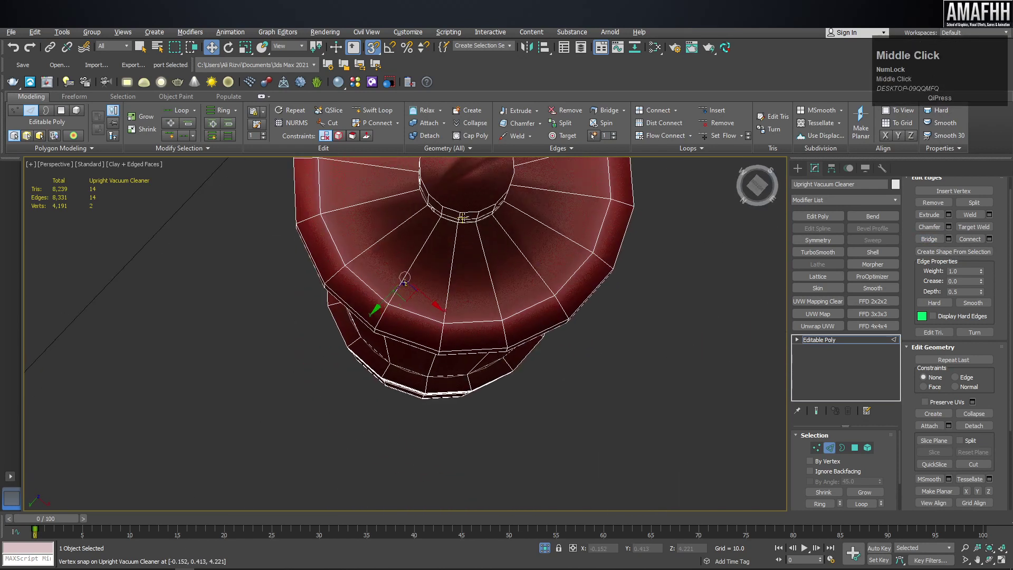
left_click(857, 451)
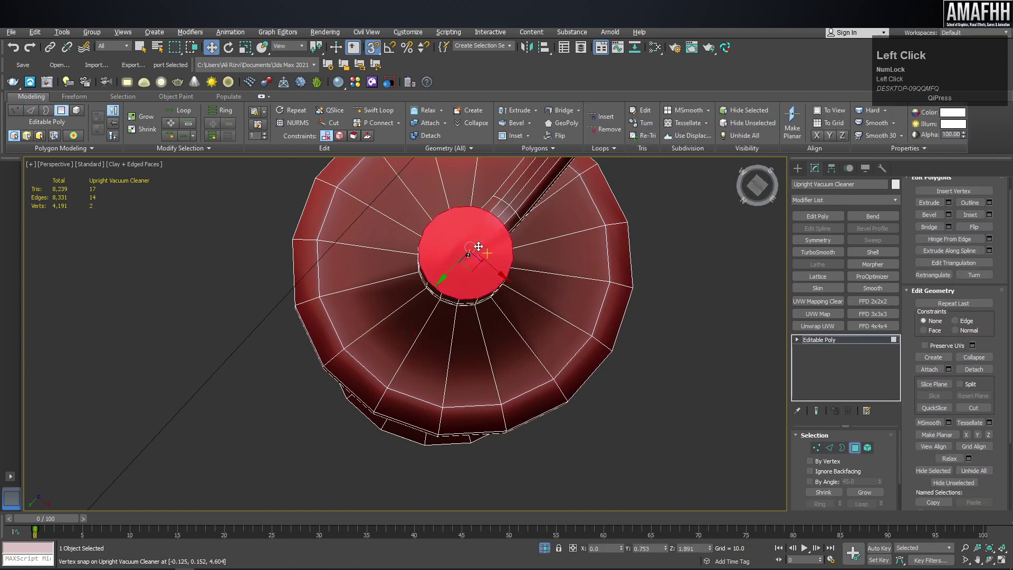
key("Delete")
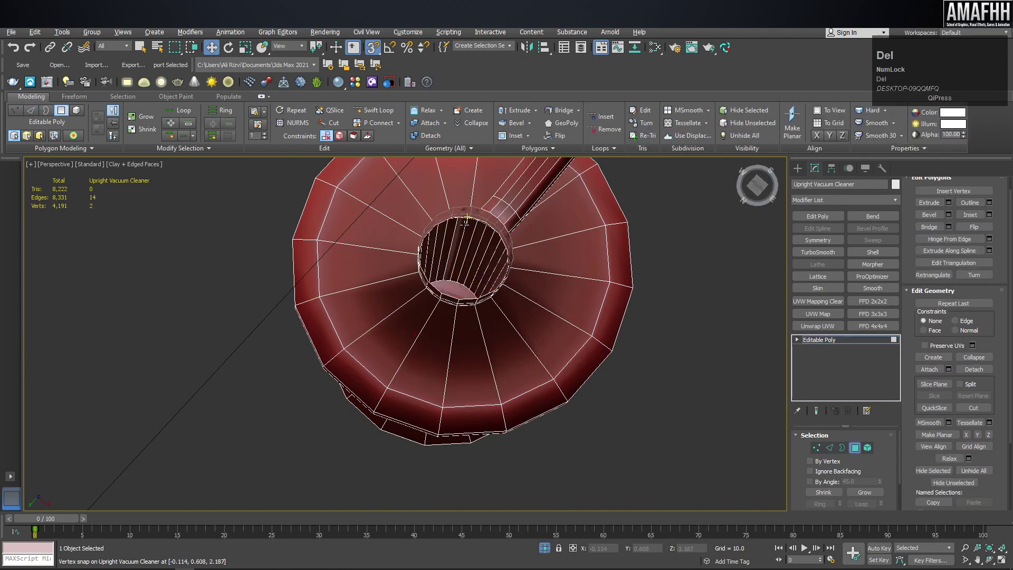
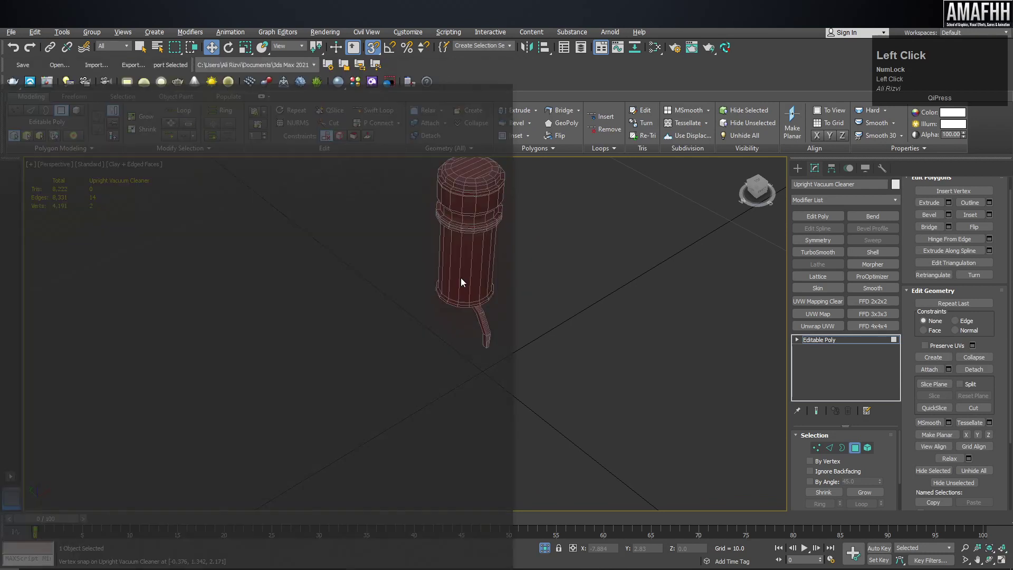
Remove the redundant loops on the bent pipe beneath the canister
middle_click(494, 219)
left_click(605, 202)
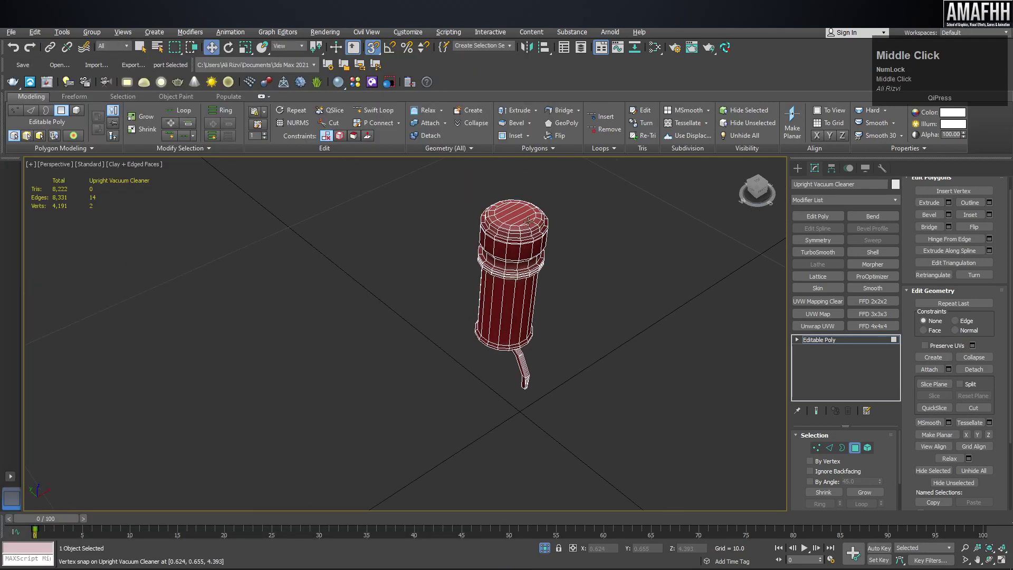
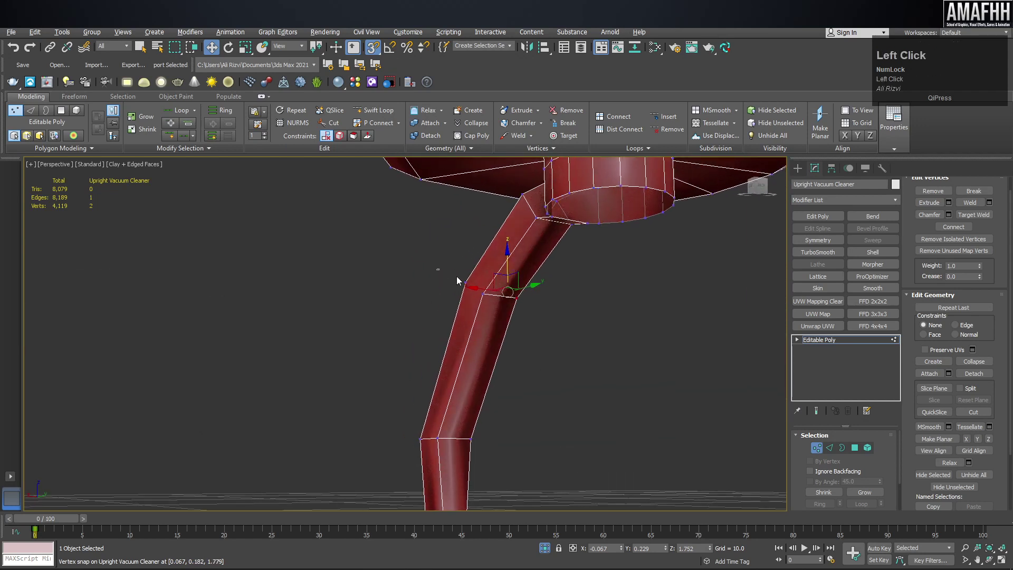
key("ctrl+shift+e")
scroll("down", 3)
left_click_drag(486, 343, 859, 454)
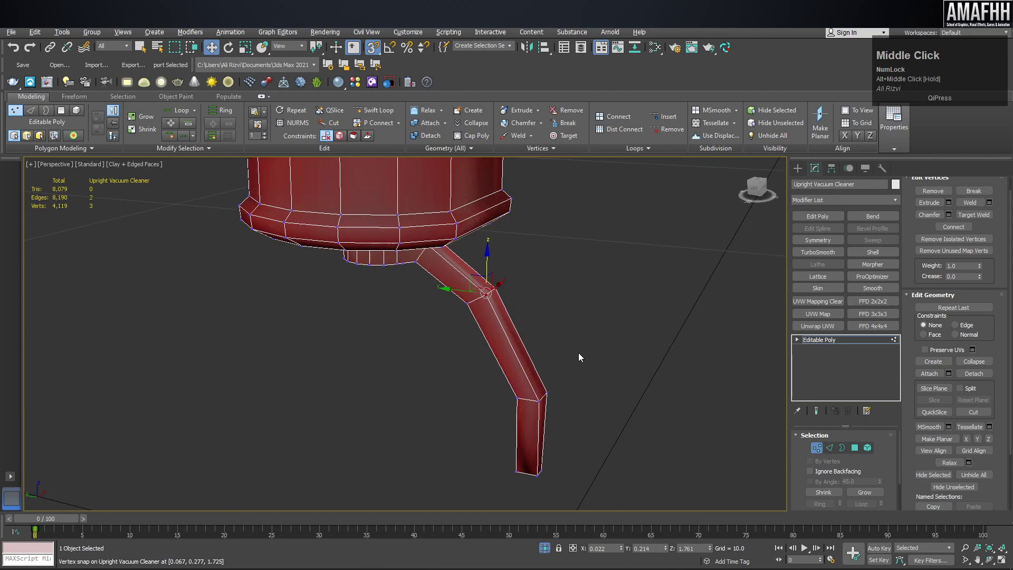
left_click(858, 455)
Select all canister faces and check their Smoothing Groups in the rollout
key("ctrl+a")
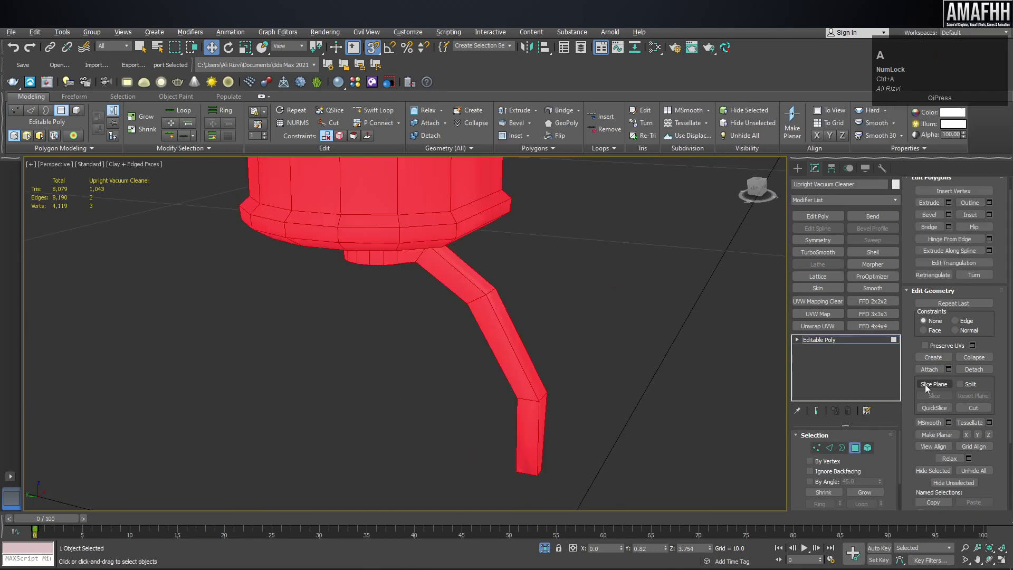
left_click_drag(990, 335, 981, 369)
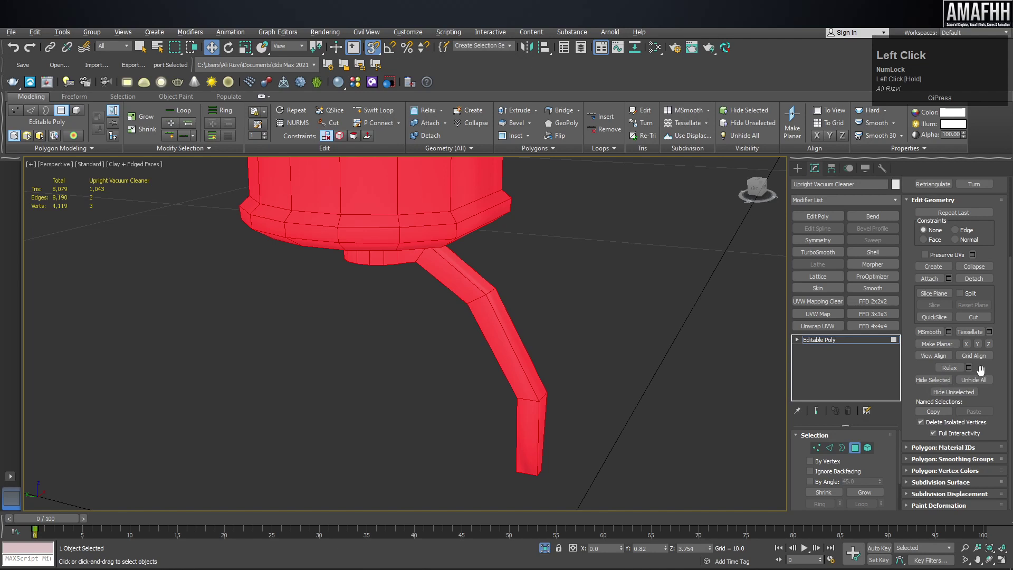
left_click(948, 461)
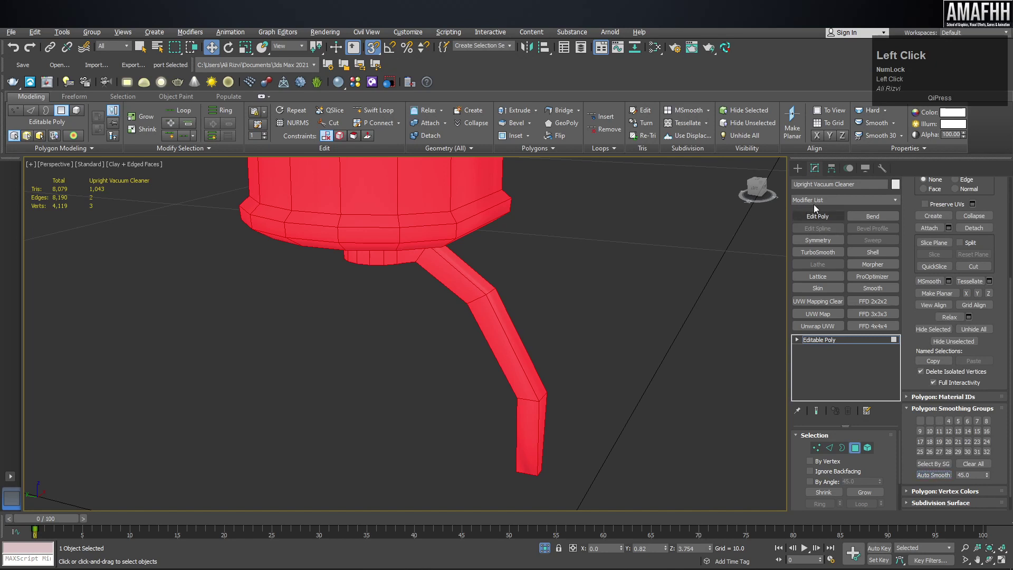
scroll("down", 3)
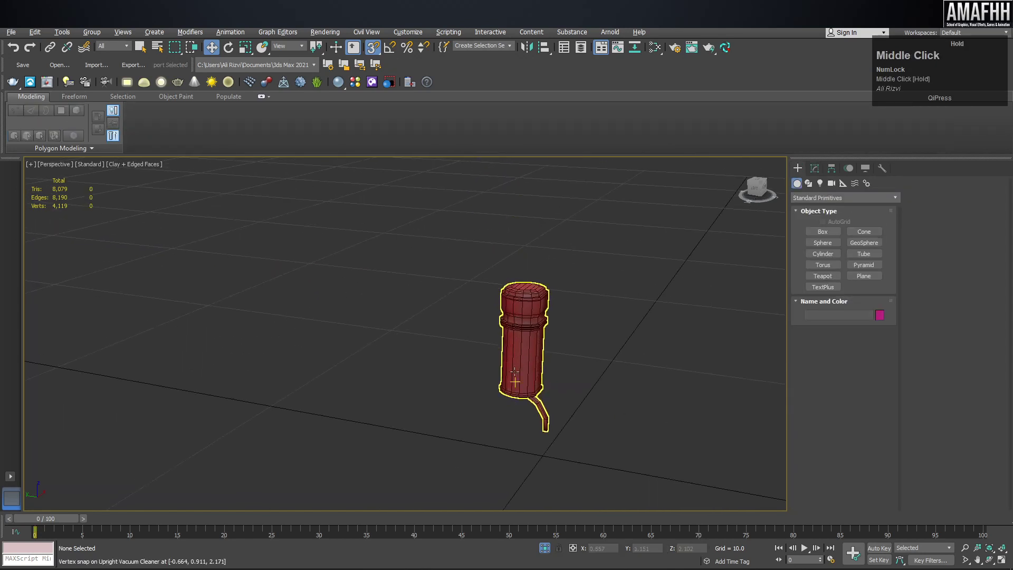
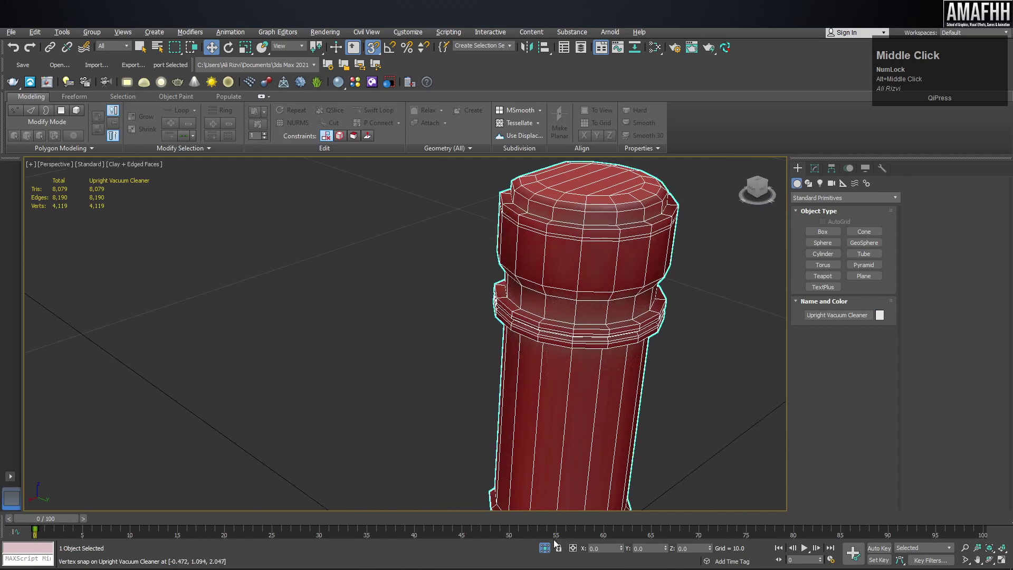
Select the canister object and frame the fan-triangulated hose end cap in Polygon mode
left_click(546, 546)
key("z")
middle_click(459, 293)
left_click(816, 174)
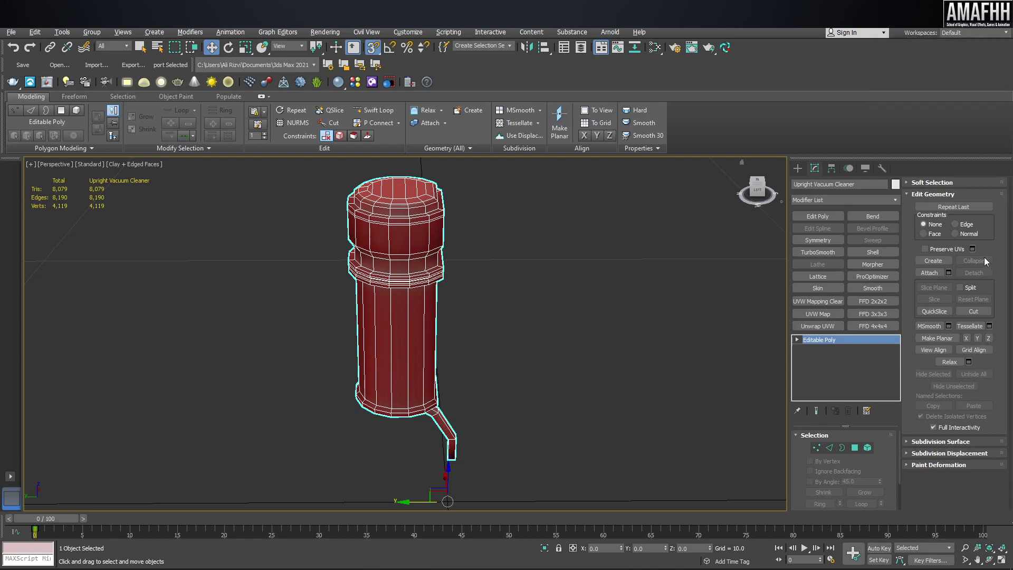
left_click(871, 449)
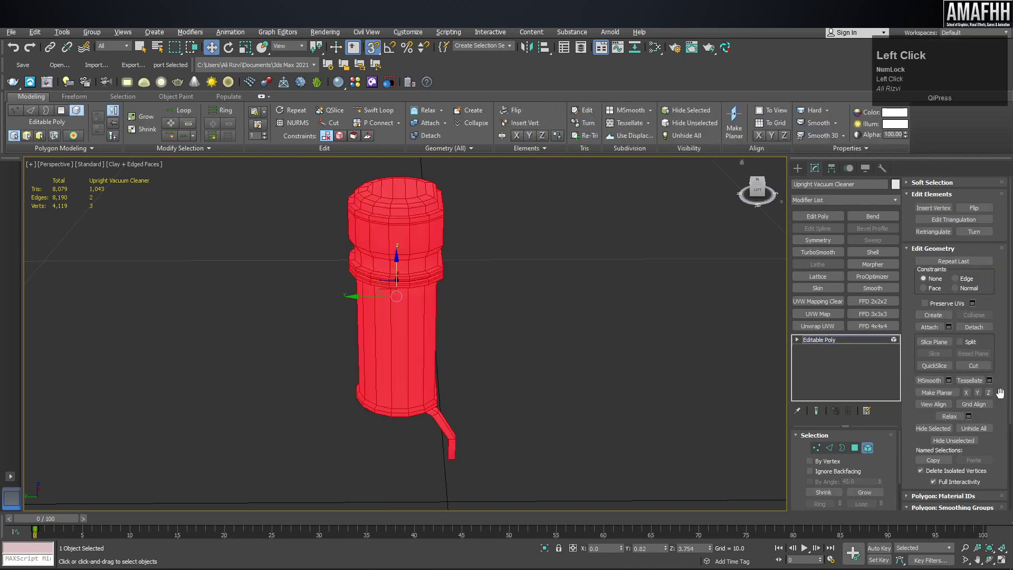
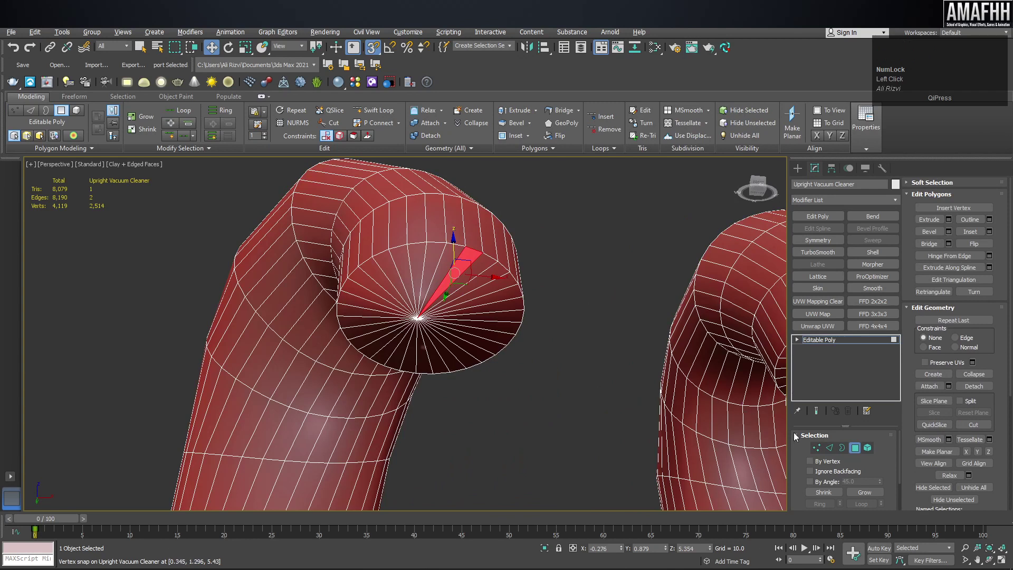
Delete the fan cap on the first hose end by converting its centre vertex to polygons
left_click(818, 451)
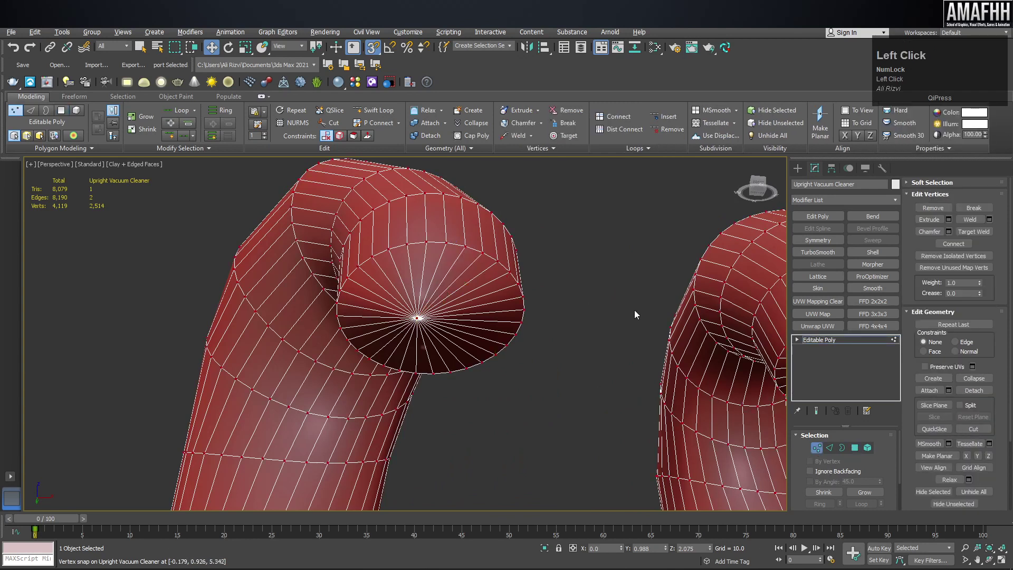
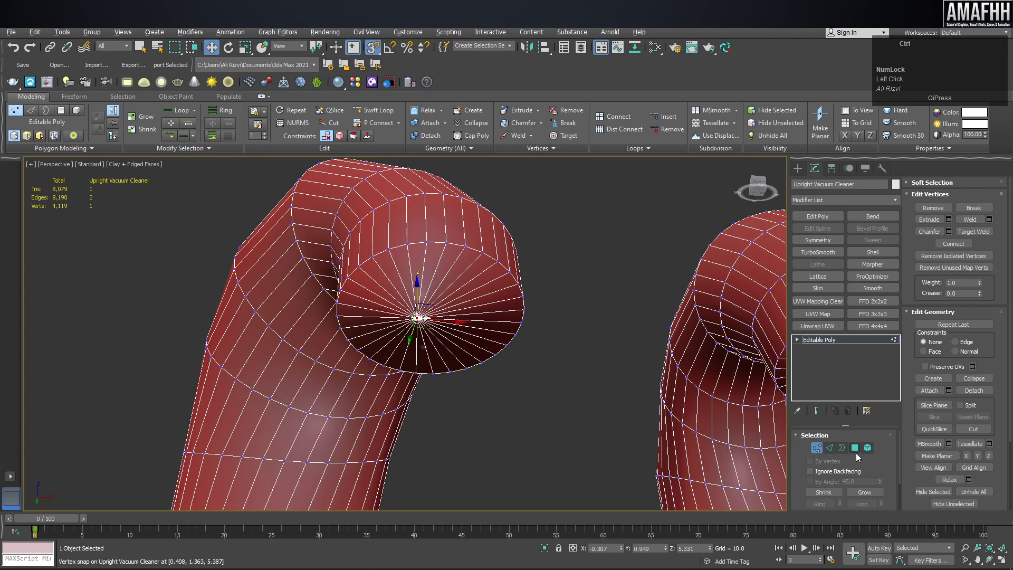
left_click(859, 456)
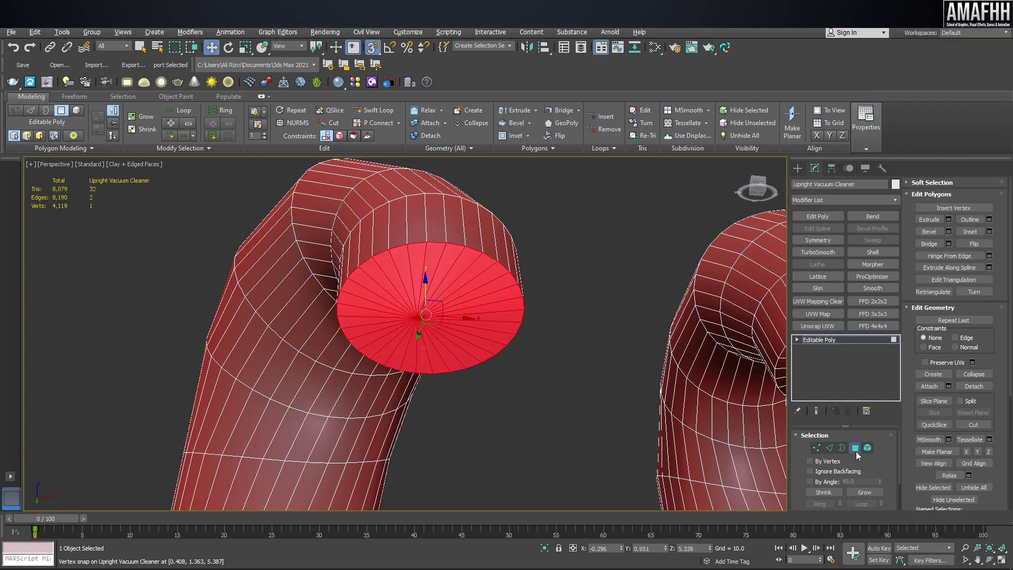
key("Delete")
Select the cap faces around the centre vertex of the second hose end
left_click_drag(532, 303, 820, 450)
left_click(820, 450)
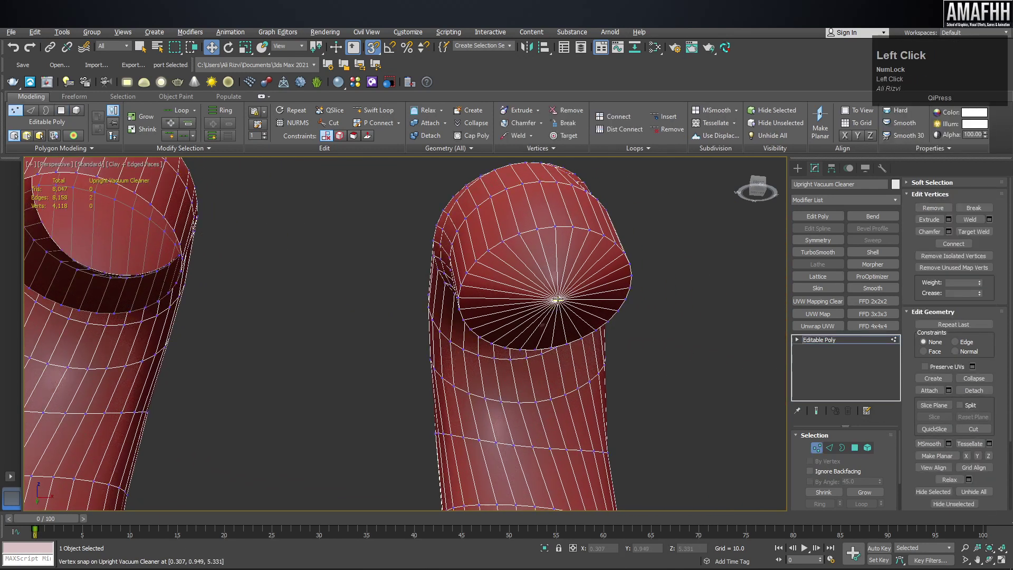
left_click(860, 446)
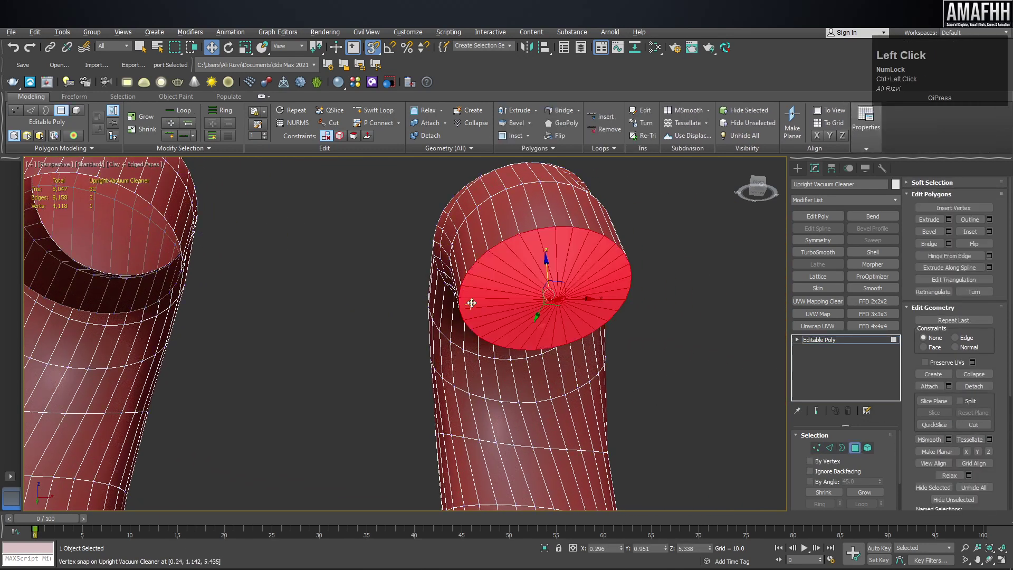
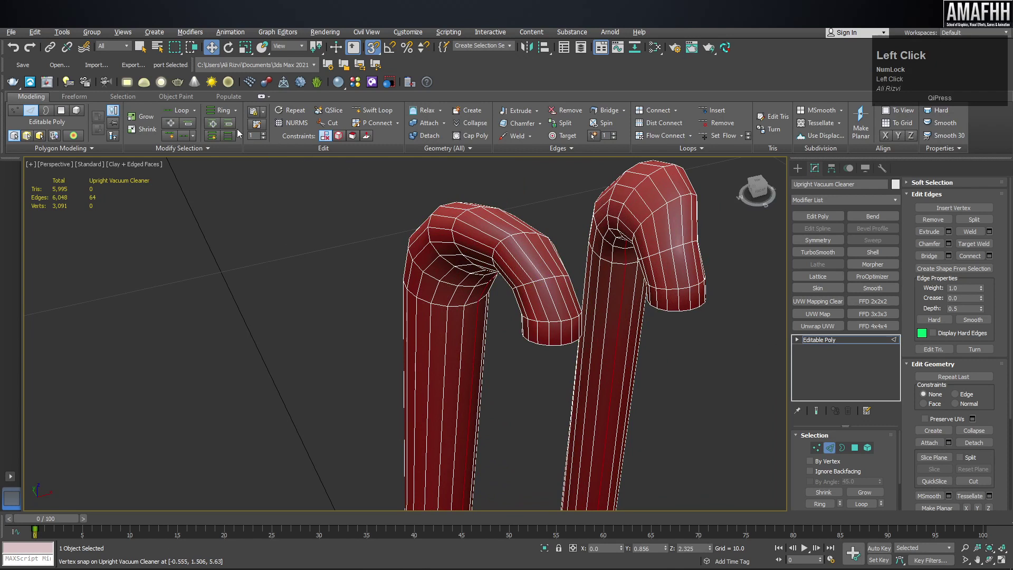
Remove the selected redundant edge loops along the hose with Ctrl+Backspace
key("ctrl+BackSpace")
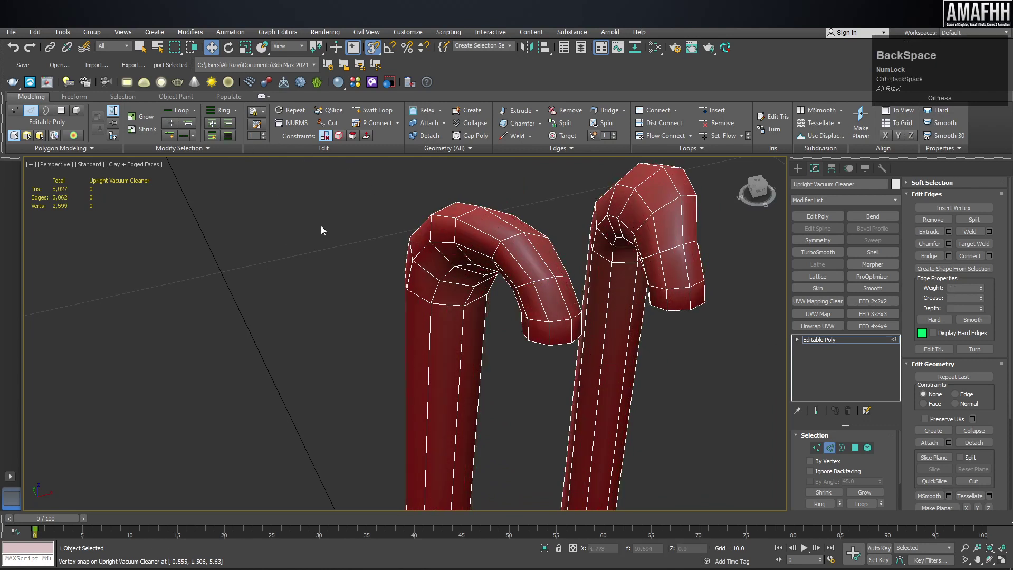
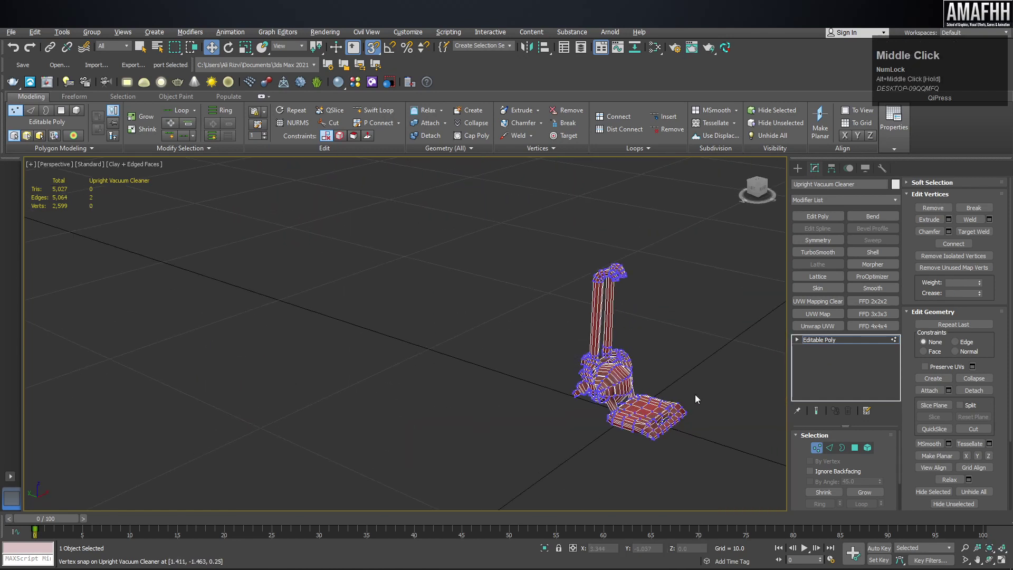
Inspect the vacuum base in Polygon mode and show the Selection ribbon's by-shape tools
left_click(856, 456)
middle_click(604, 386)
scroll("up", 3)
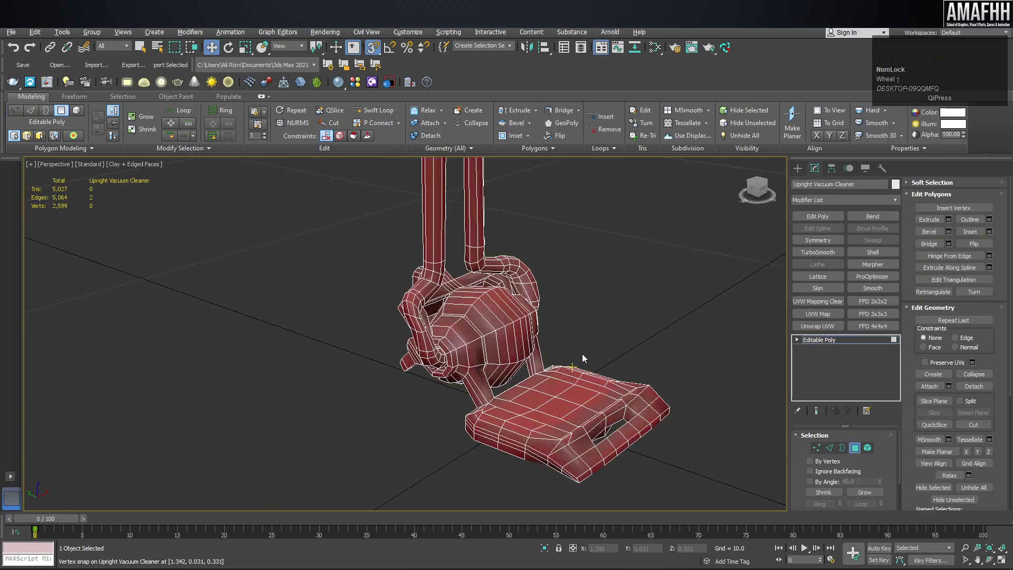
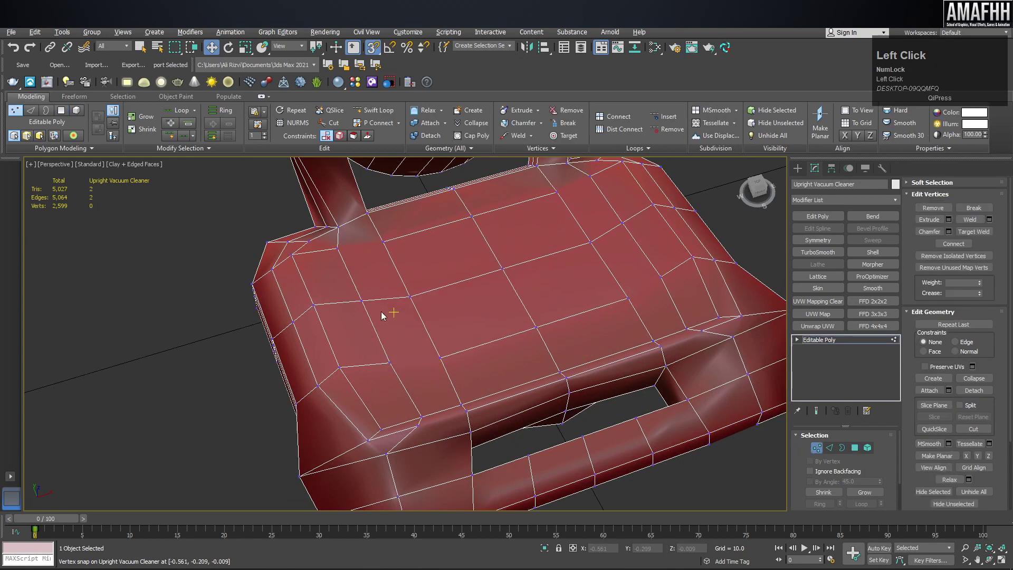
scroll("up", 3)
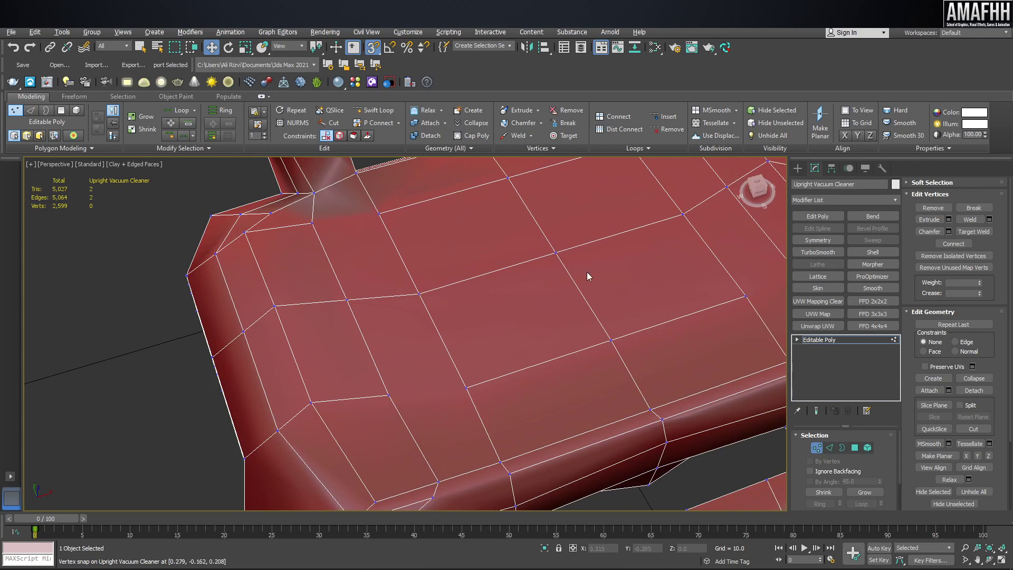
scroll("down", 3)
left_click(868, 453)
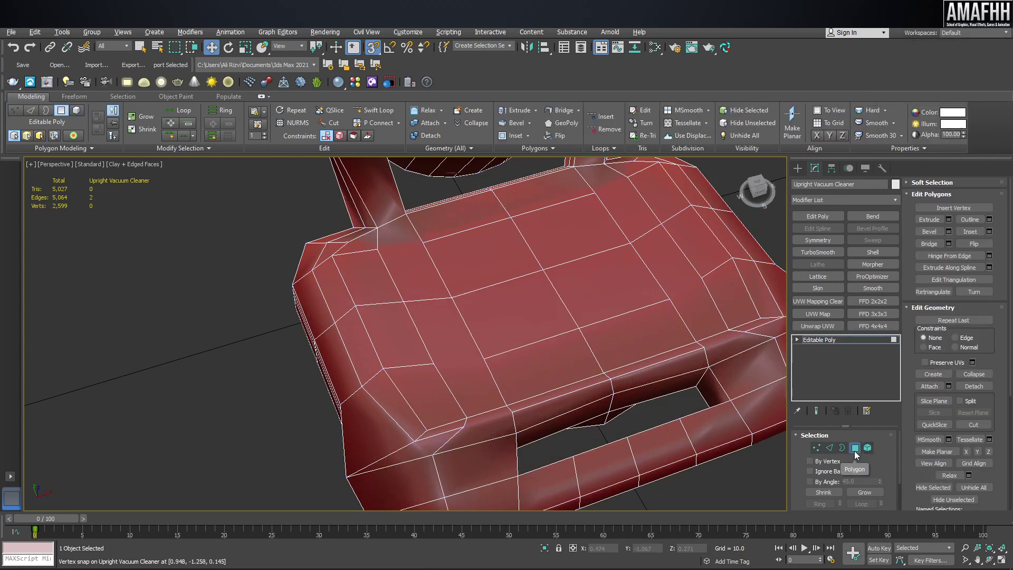
left_click(122, 103)
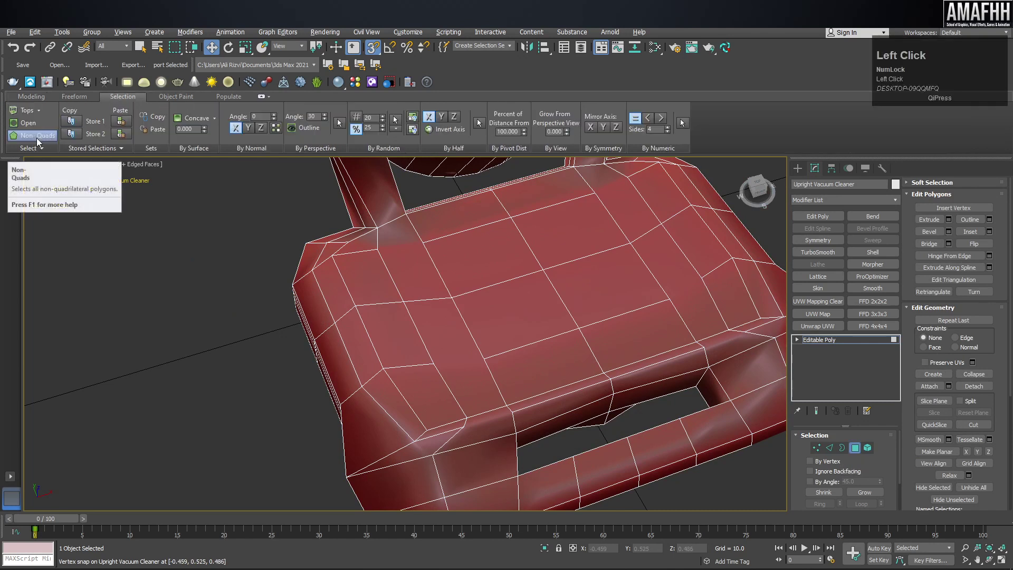
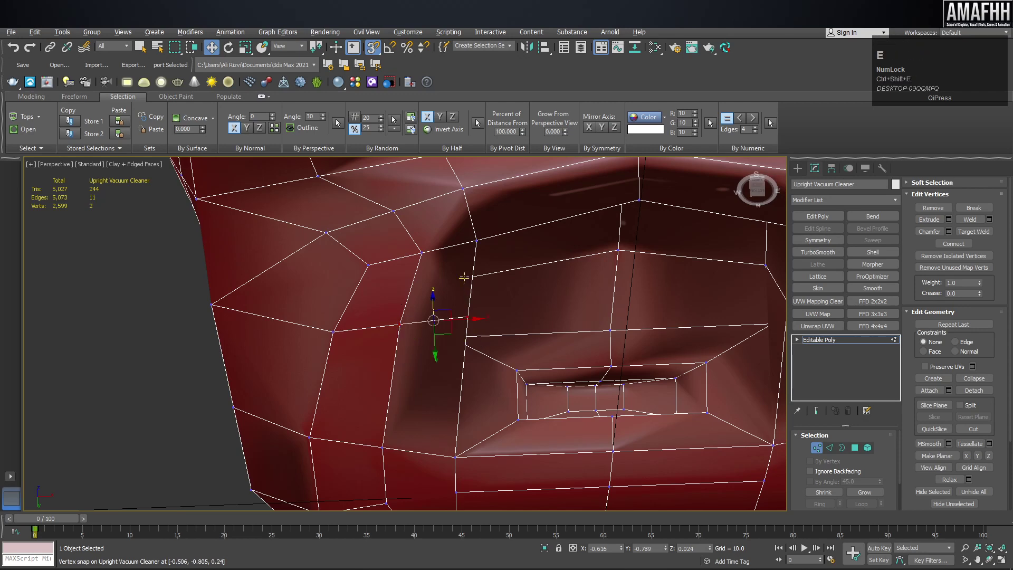
Navigate the view toward the inner faces of the base's top opening
scroll("up", 3)
scroll("down", 3)
middle_click(549, 294)
scroll("up", 3)
middle_click(653, 214)
middle_click(612, 321)
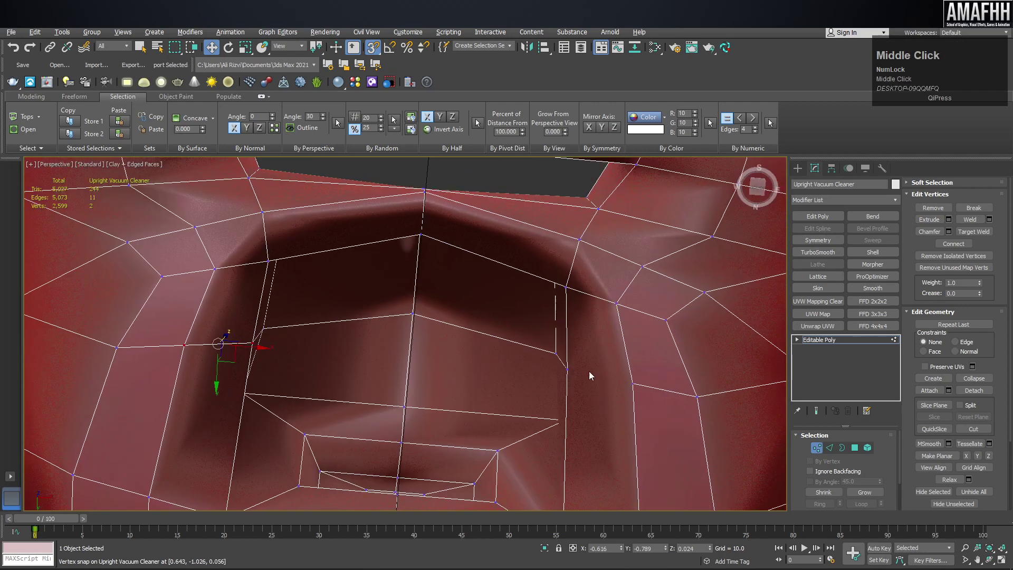
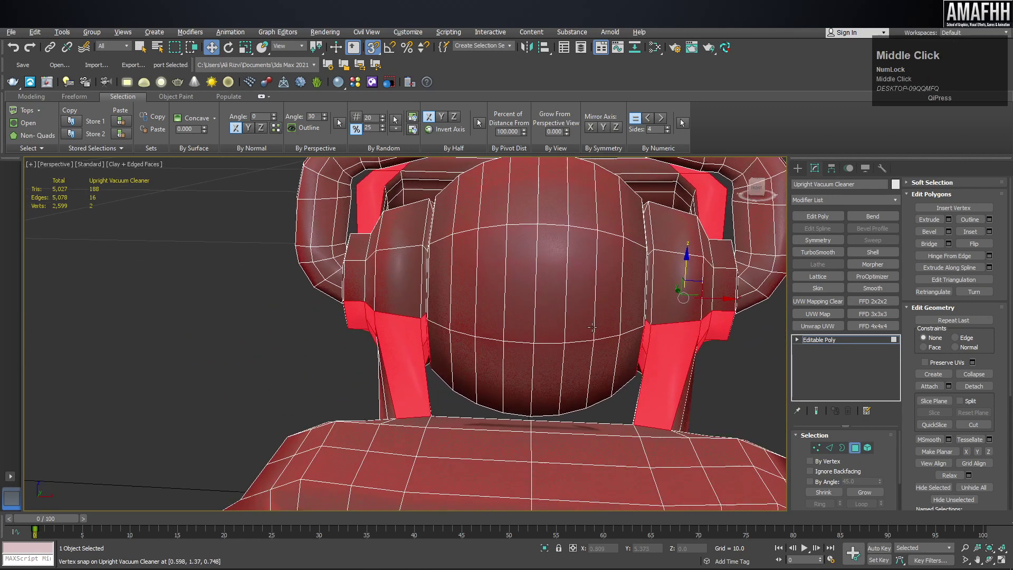
Zoom out to frame the isolated non-quad support faces
scroll("down", 3)
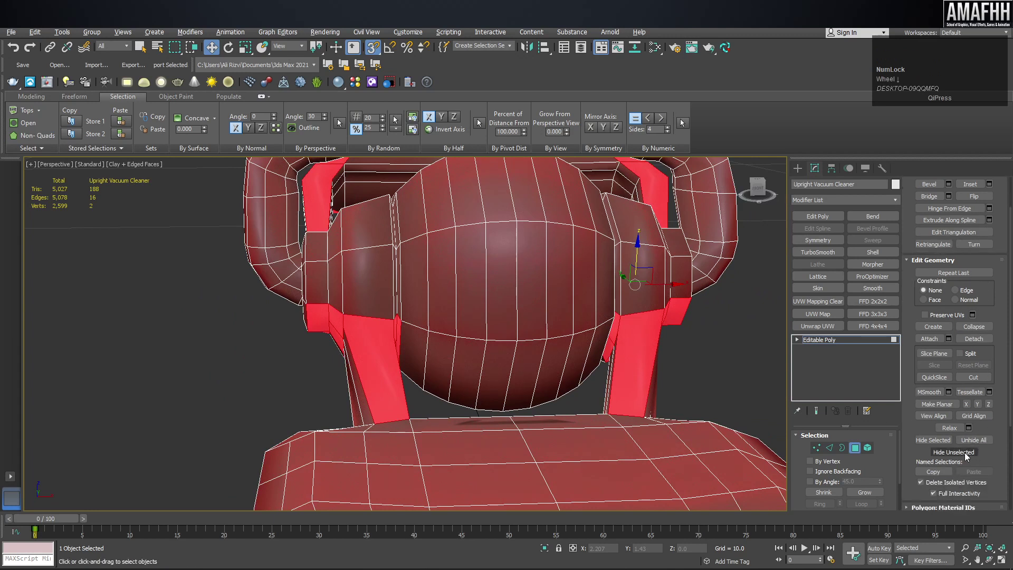
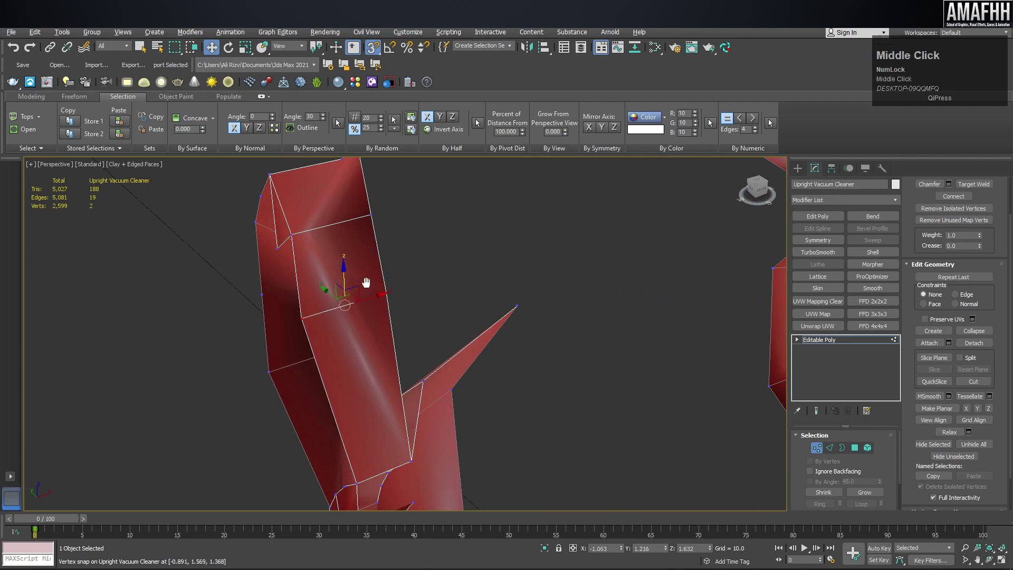
Cut a new edge across the isolated support face and finish the cut
left_click_drag(335, 326, 344, 403)
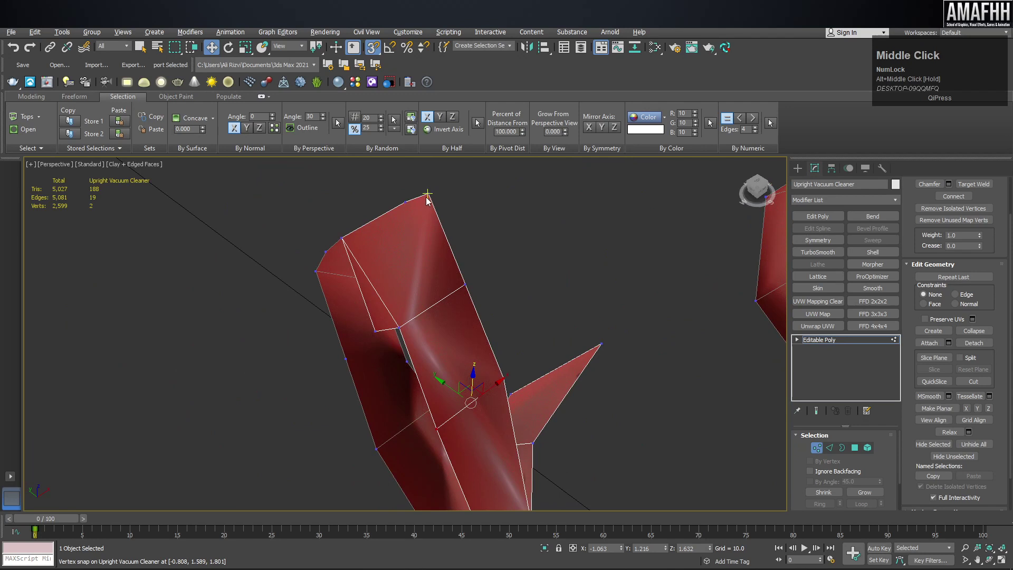
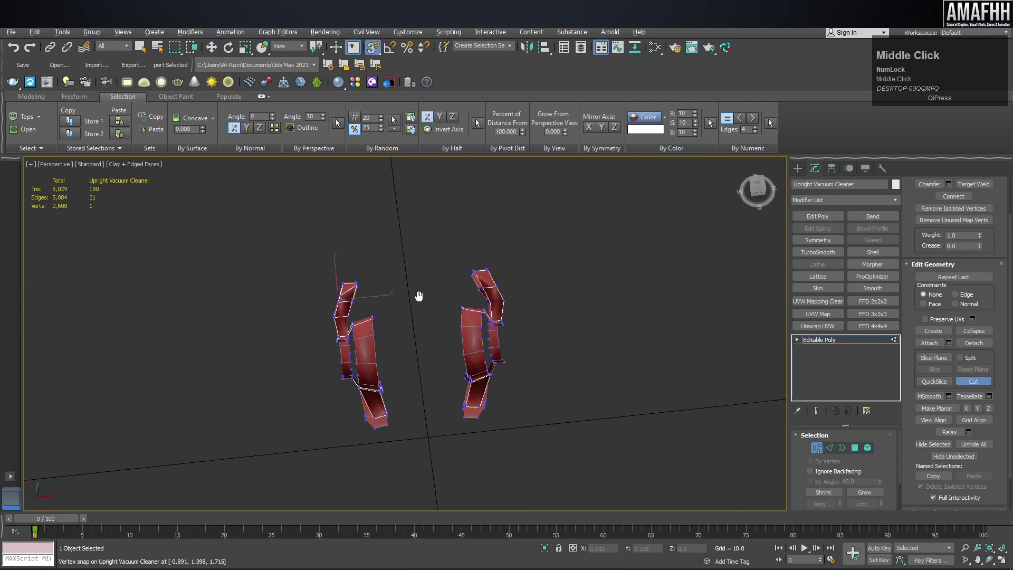
scroll("up", 3)
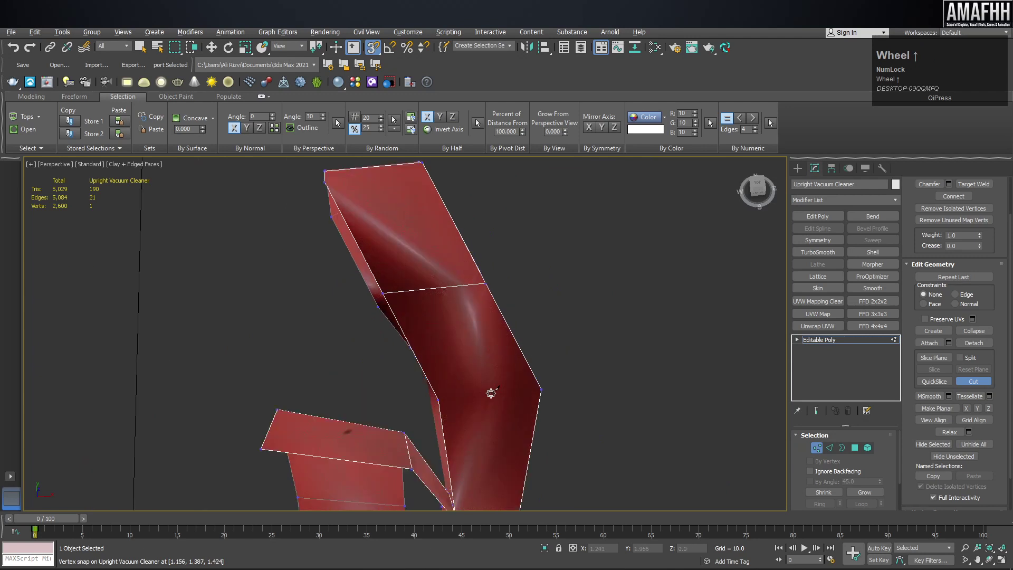
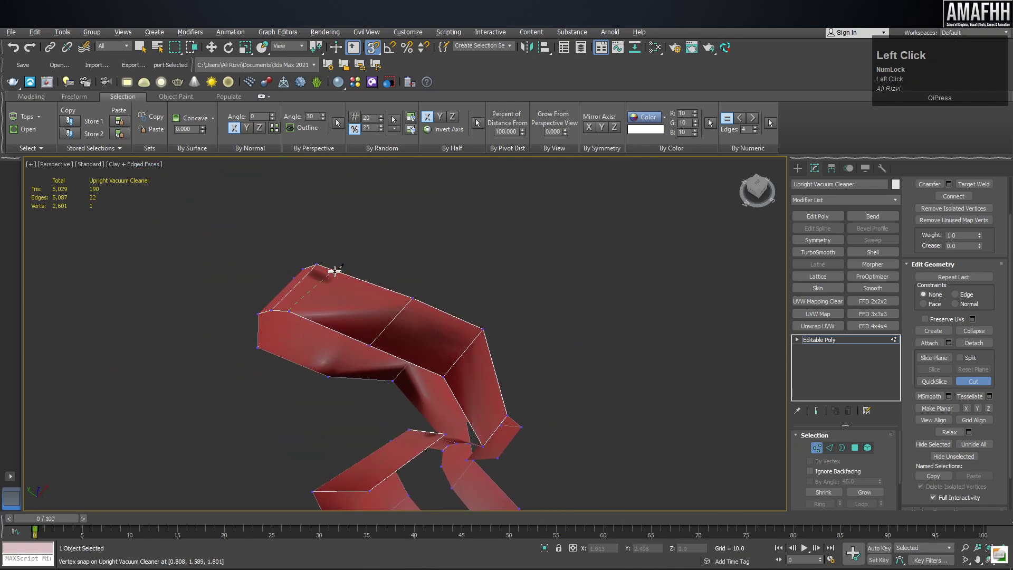
right_click(398, 261)
middle_click(433, 300)
scroll("down", 3)
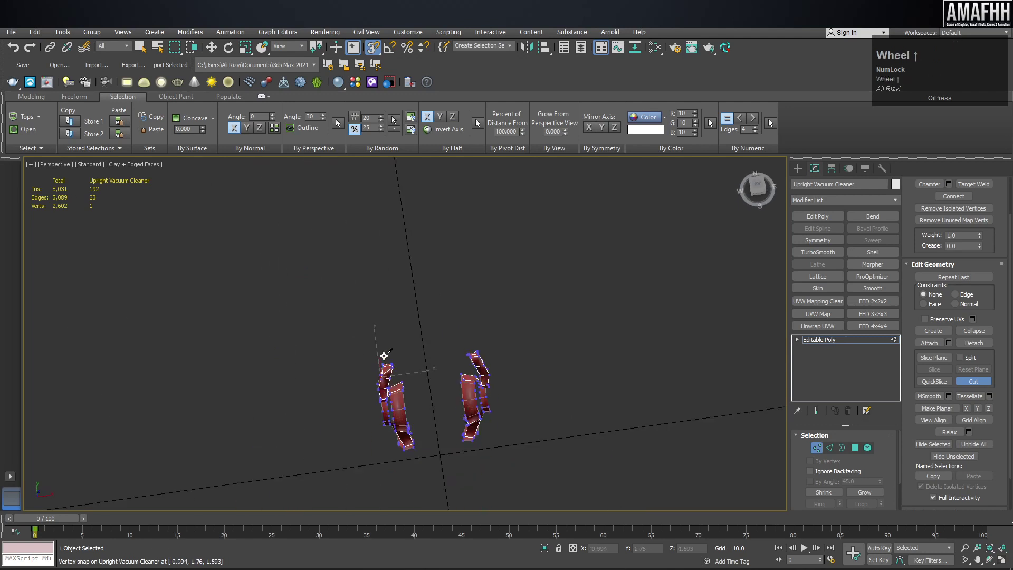
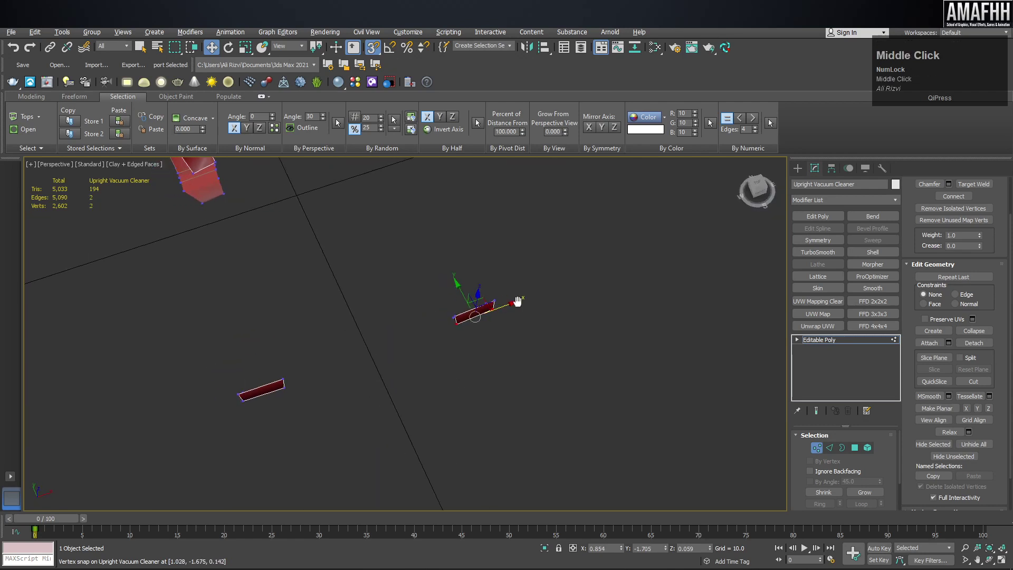
Exit face-level sub-object editing on the vacuum model
left_click(819, 451)
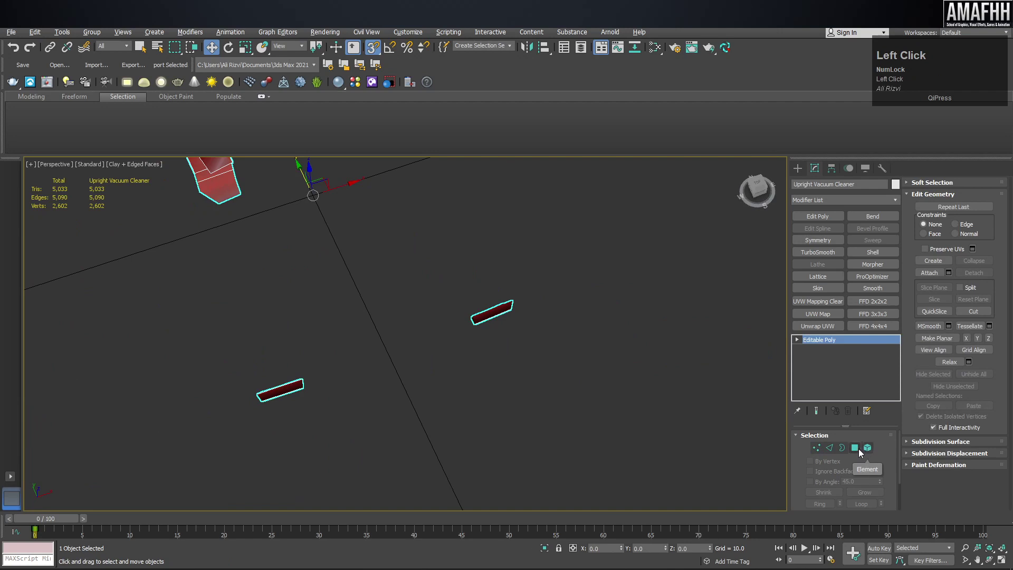
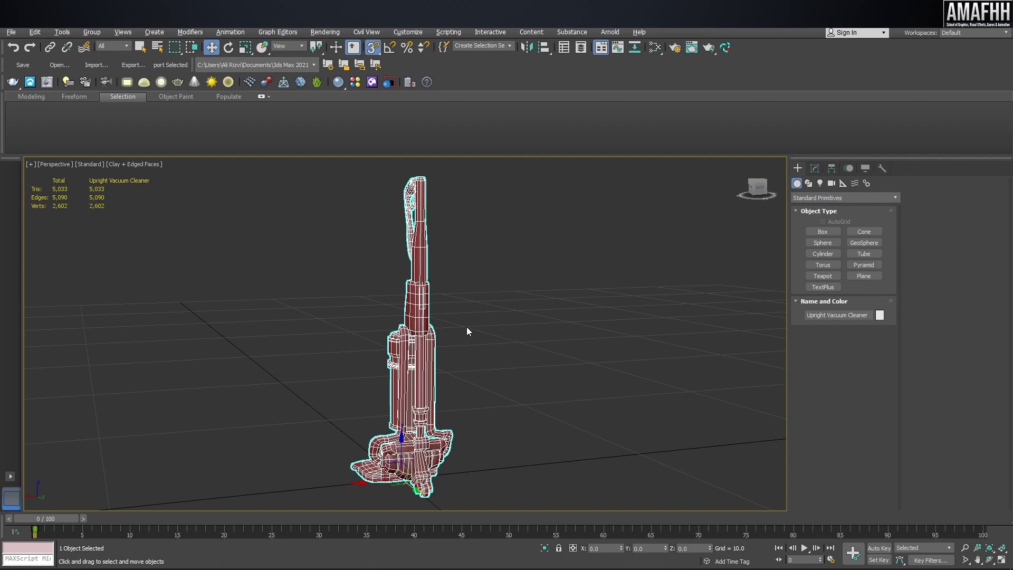
Switch the viewport to Default Shading and clear the model's existing UV mapping
middle_click(449, 328)
left_click(151, 171)
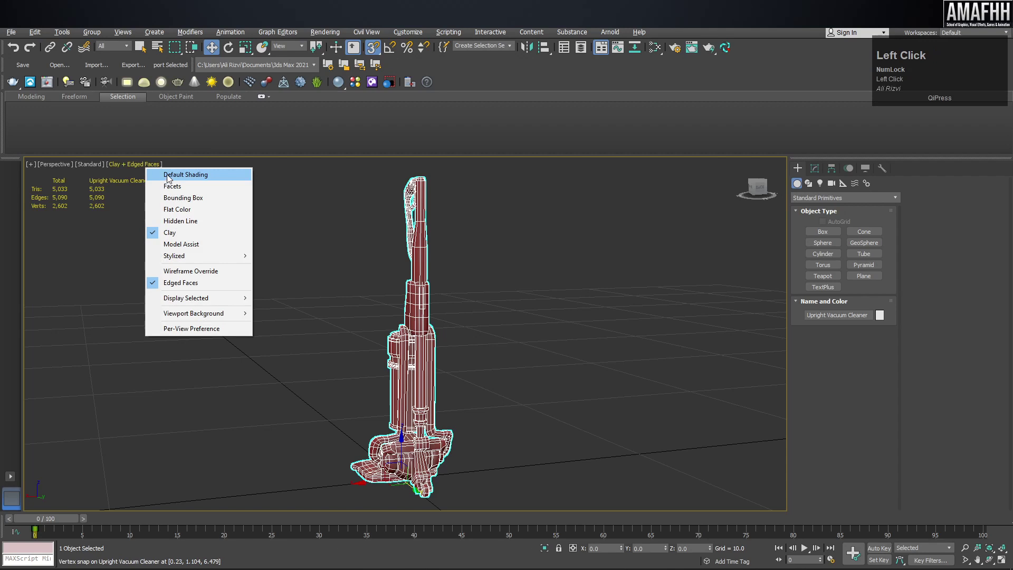
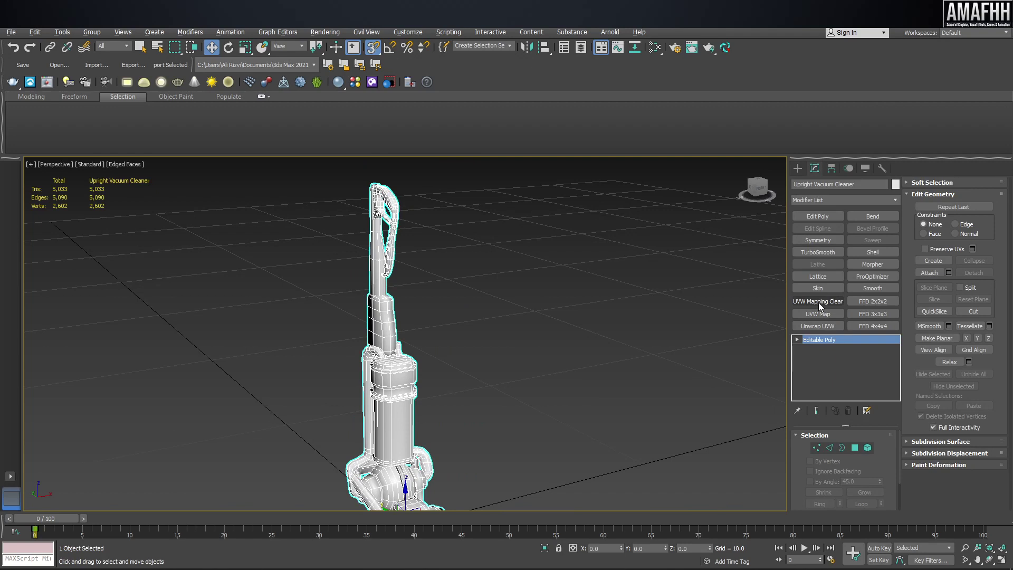
left_click(822, 307)
Launch the RizomUV Bridge for unwrapping the vacuum model
right_click(342, 227)
left_click(479, 341)
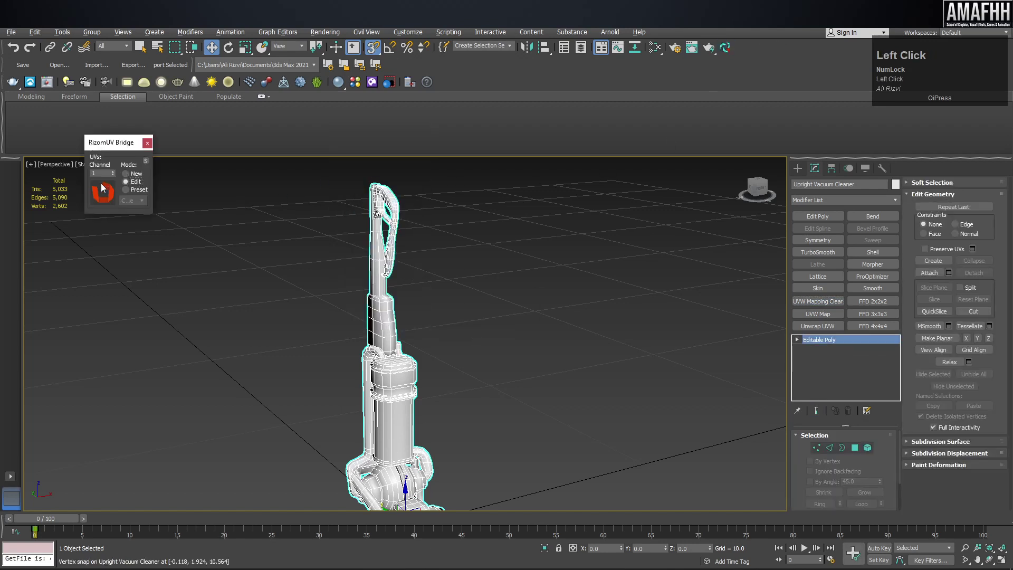